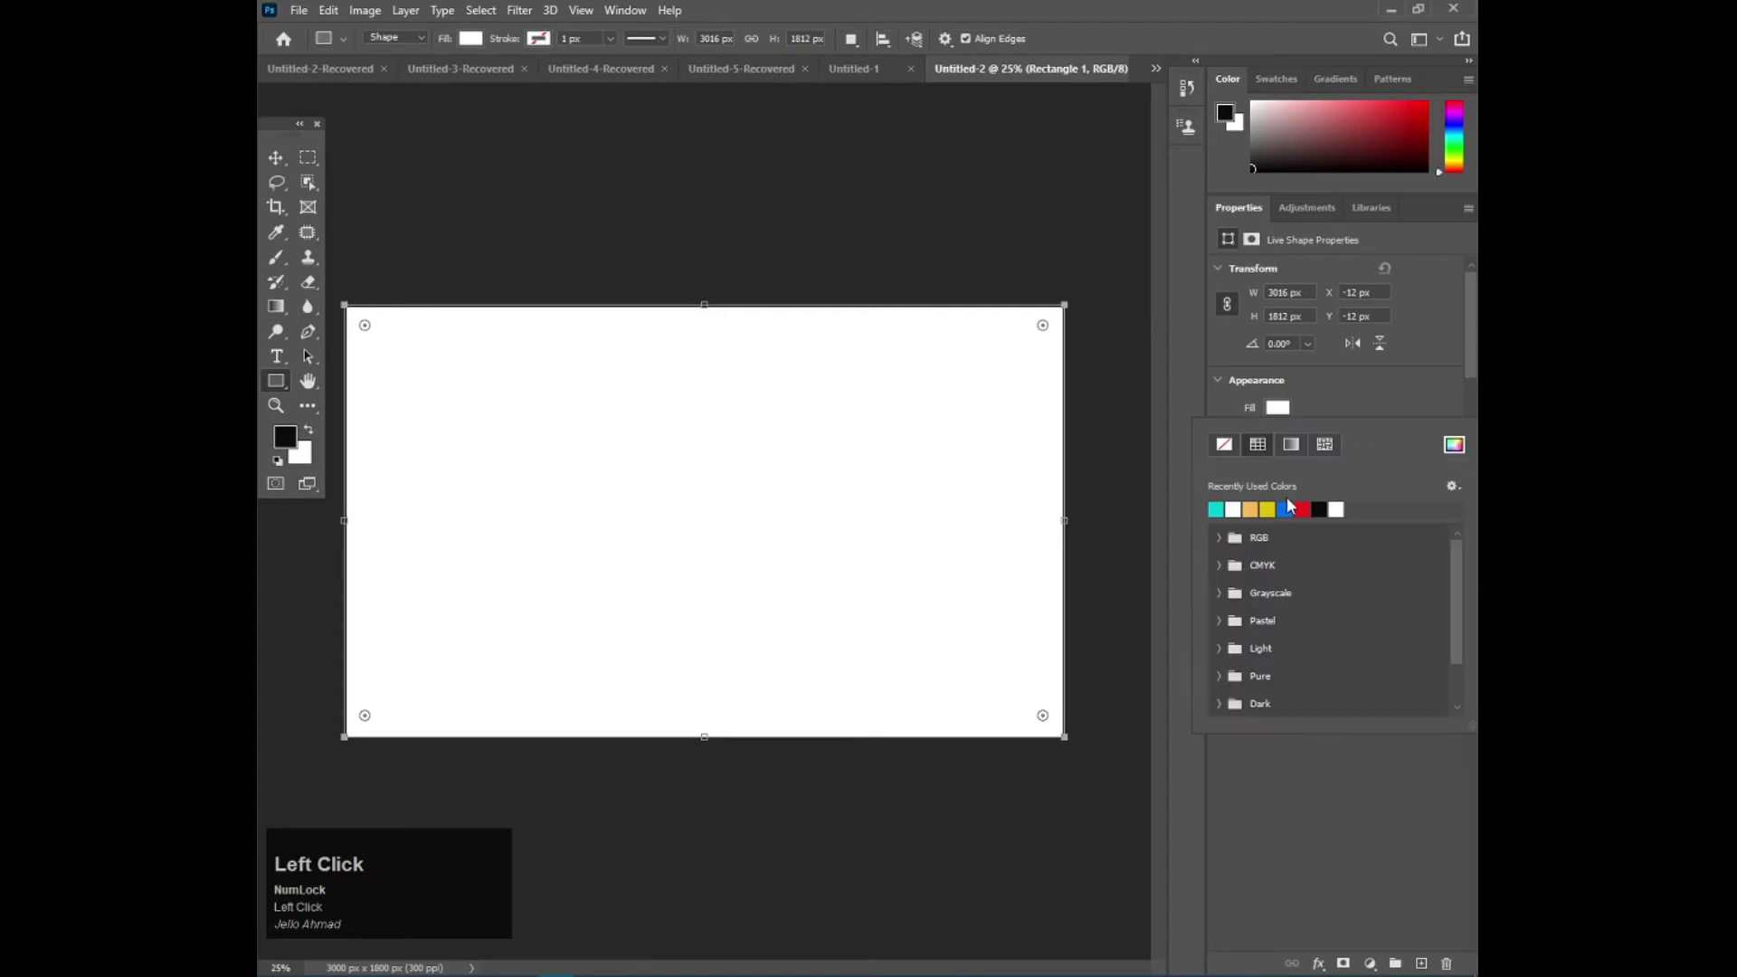
Give the background rectangle a red radial gradient fill with the darker red at the centre
left_click(1288, 450)
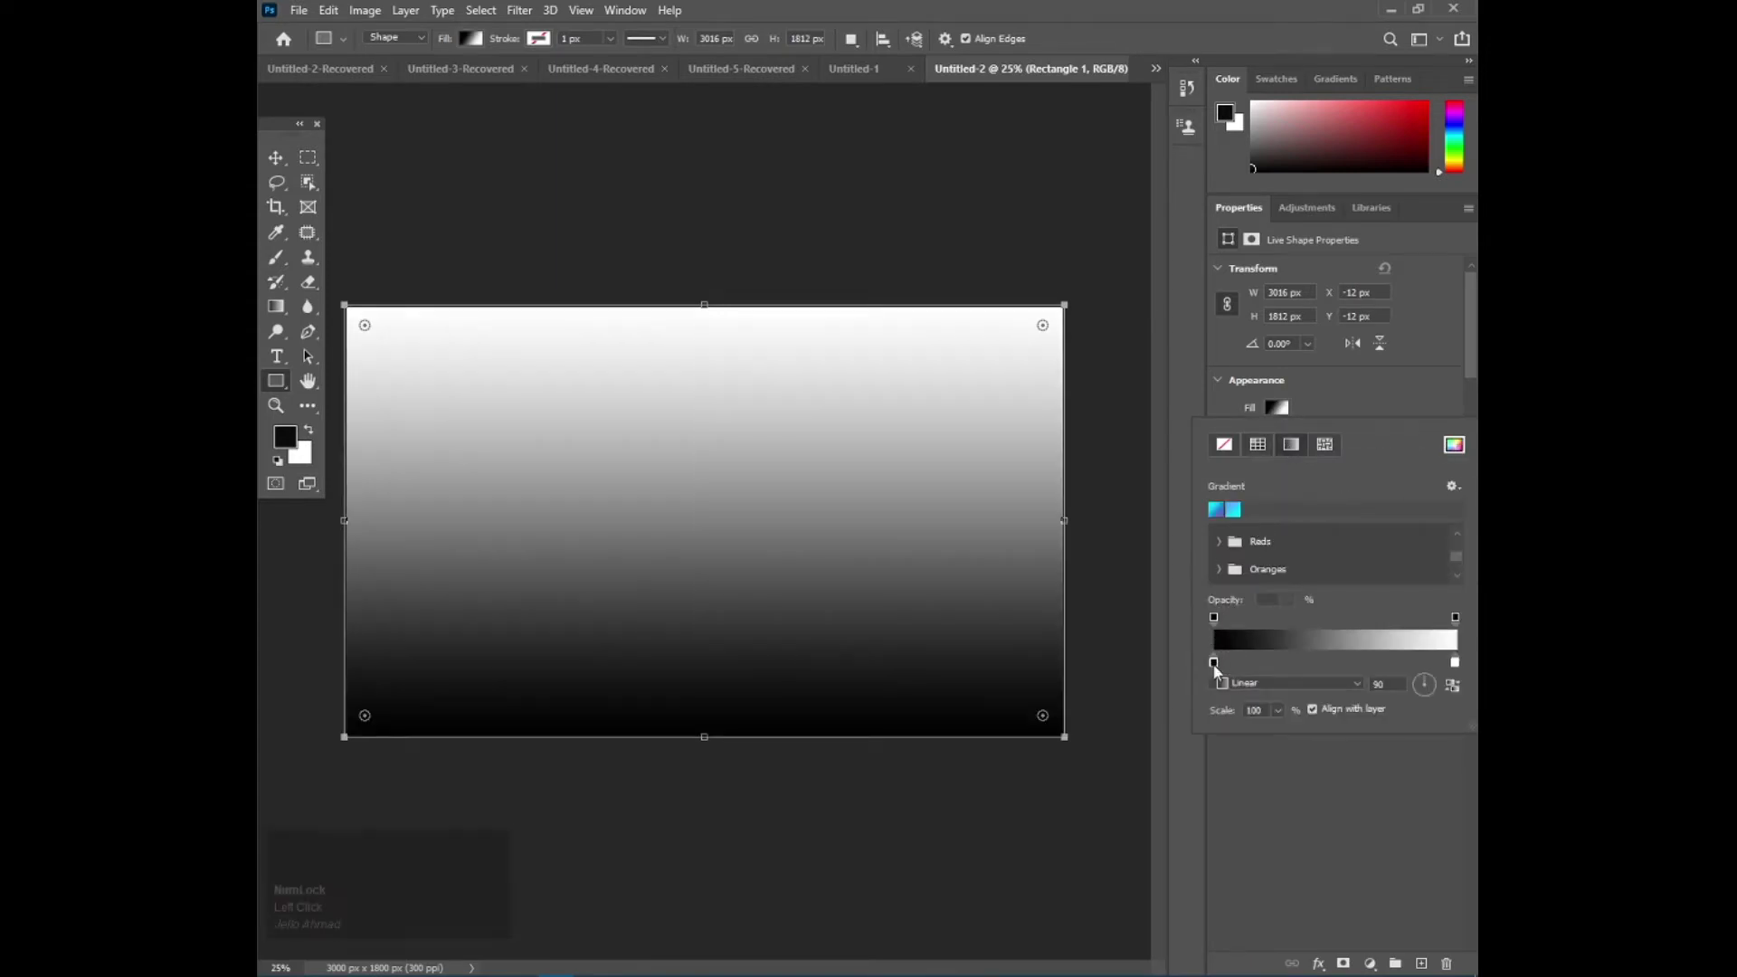
left_click_drag(1218, 670, 1033, 233)
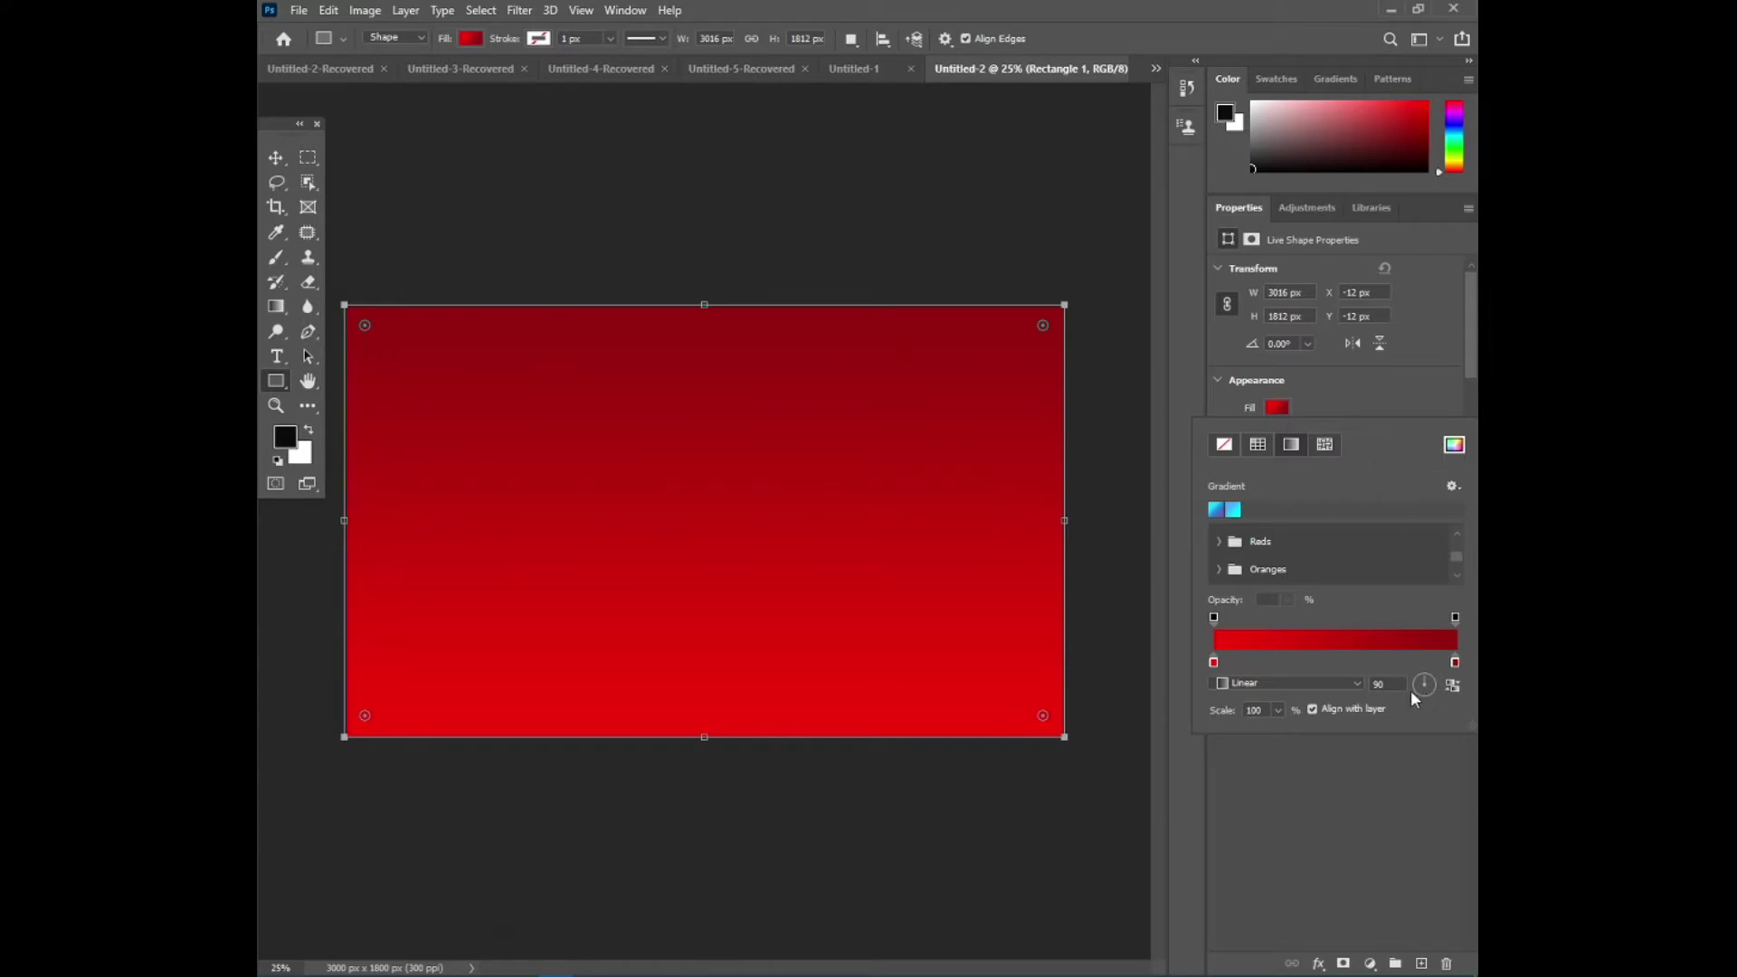
left_click(1308, 691)
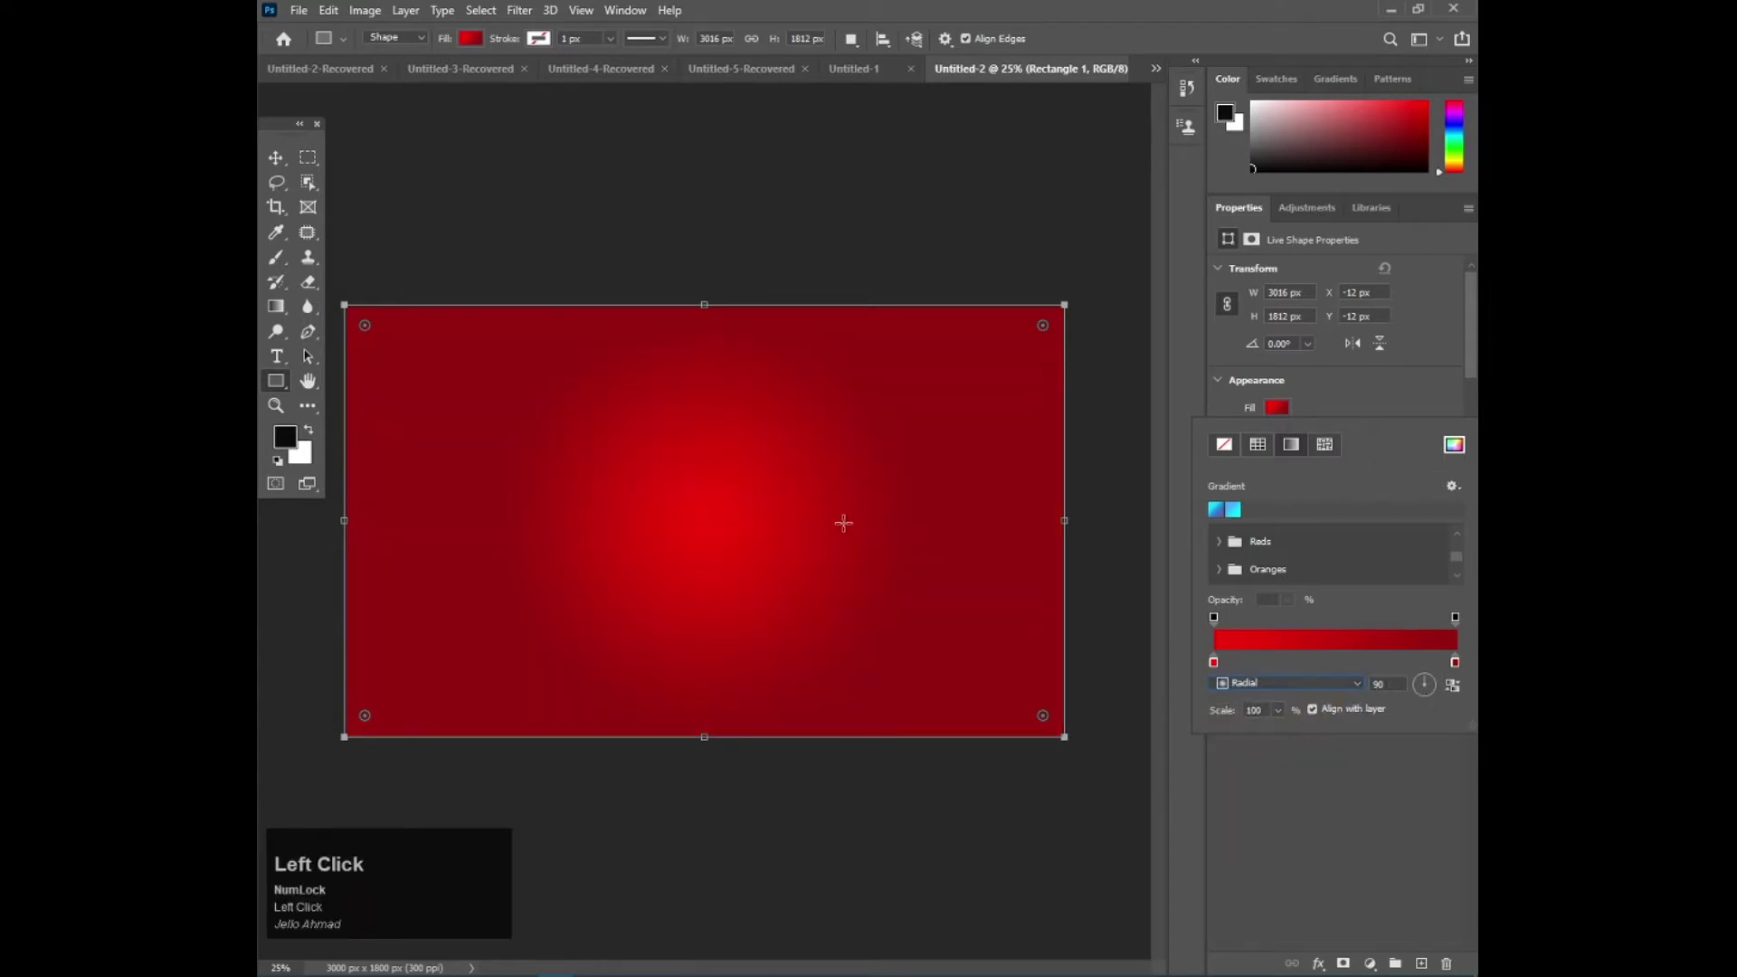
left_click_drag(1459, 669, 1348, 670)
left_click_drag(1348, 670, 1456, 669)
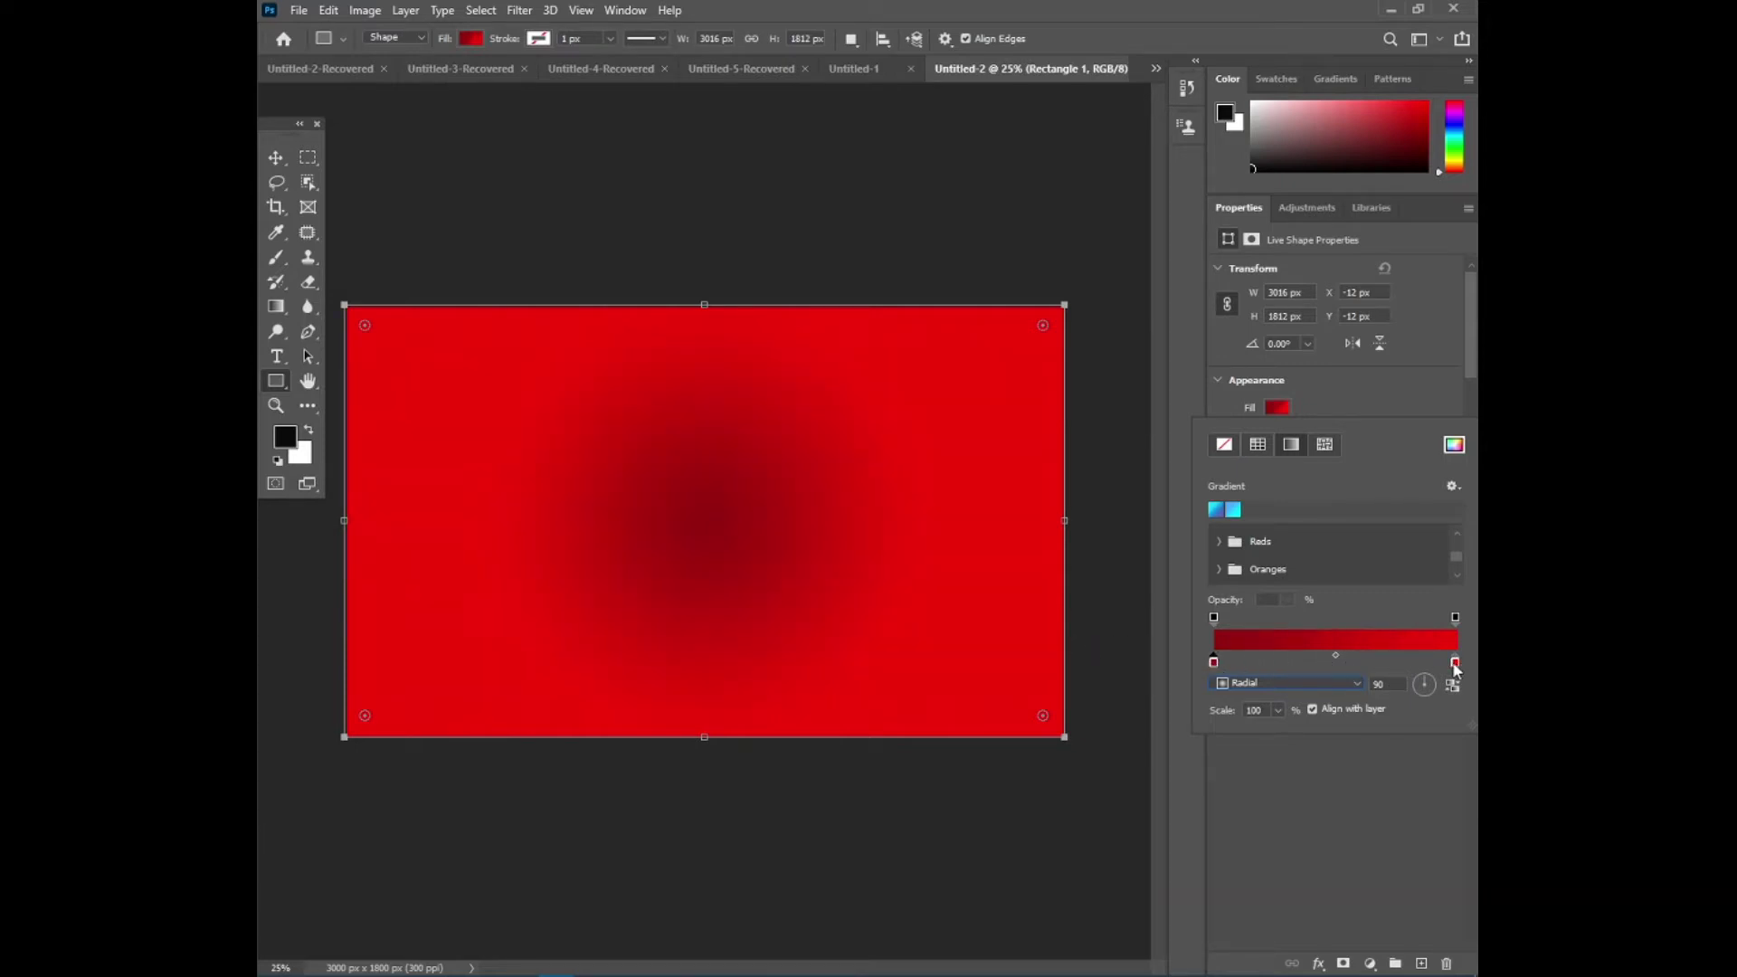
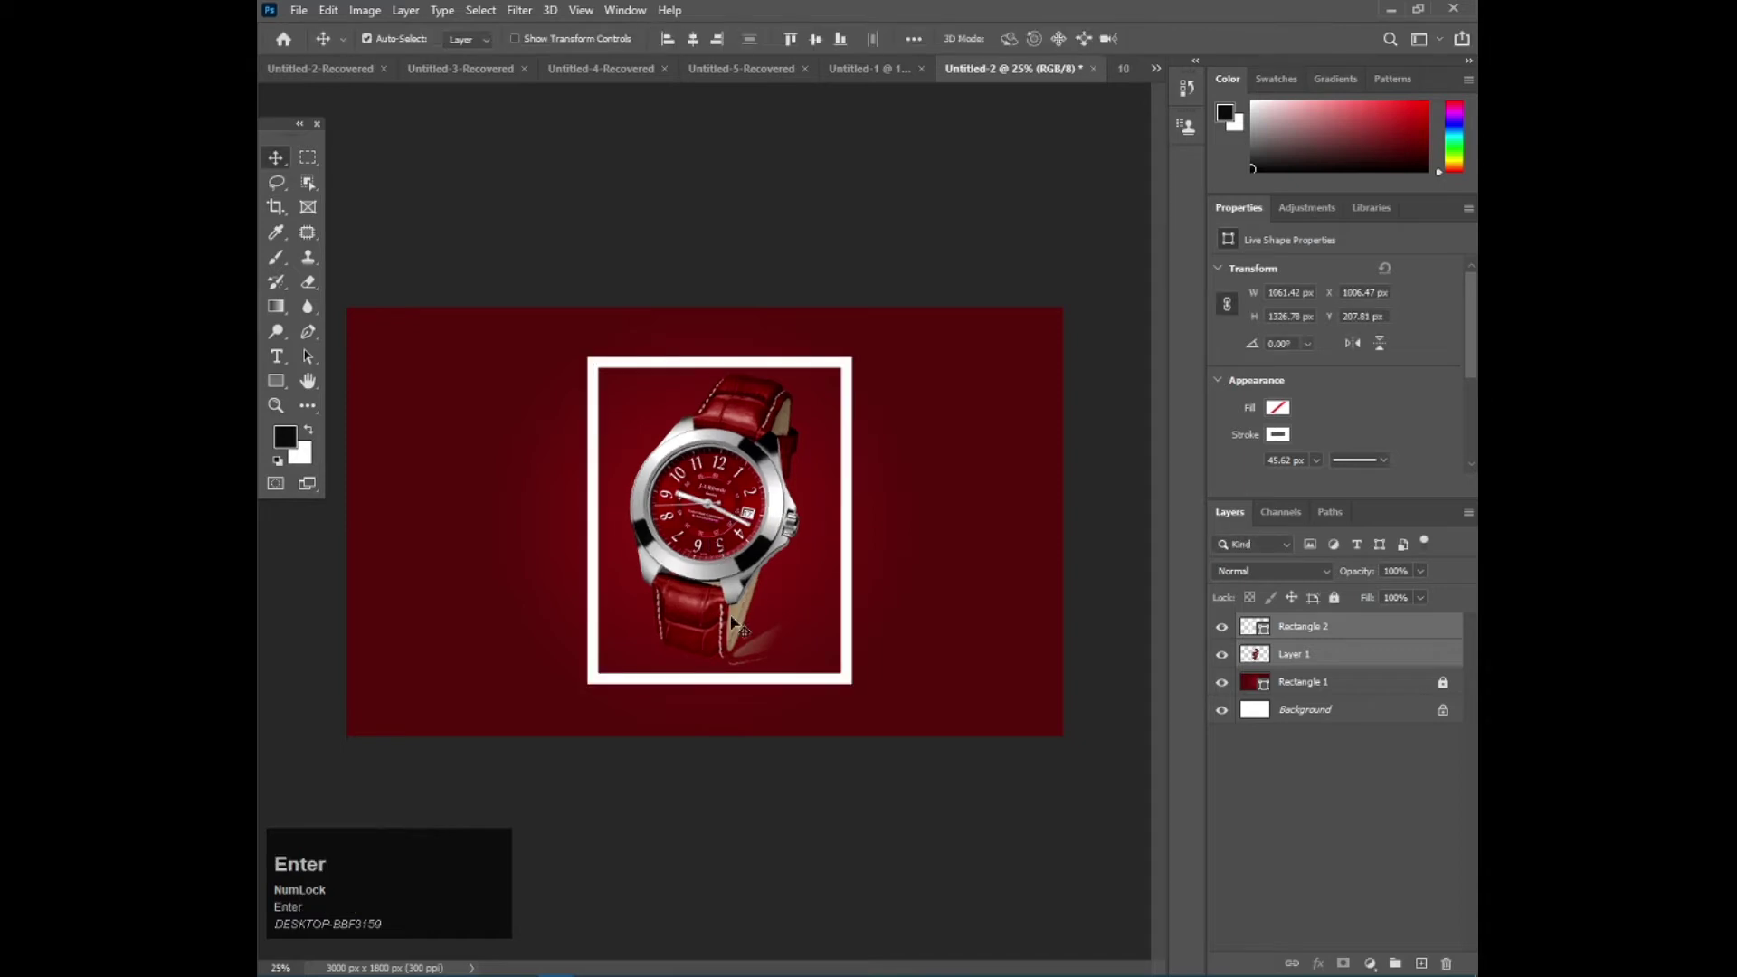
Add a dark red circle with a thick bright red stroke to the right of the frame
left_click(751, 832)
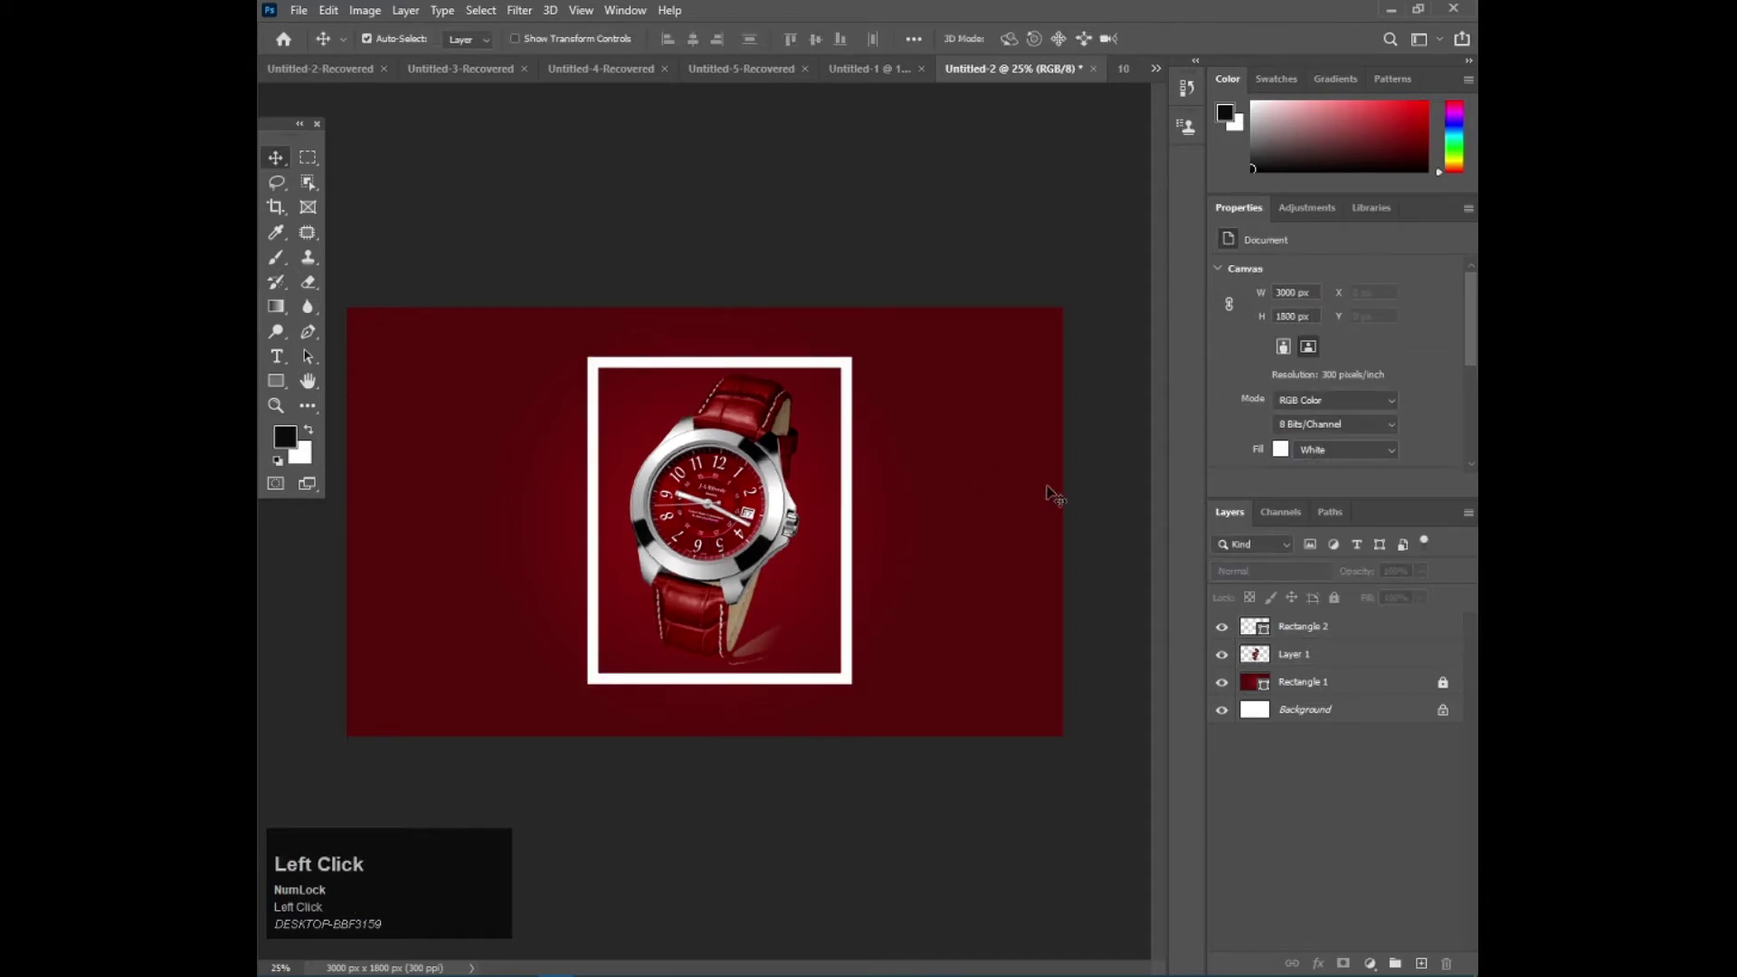
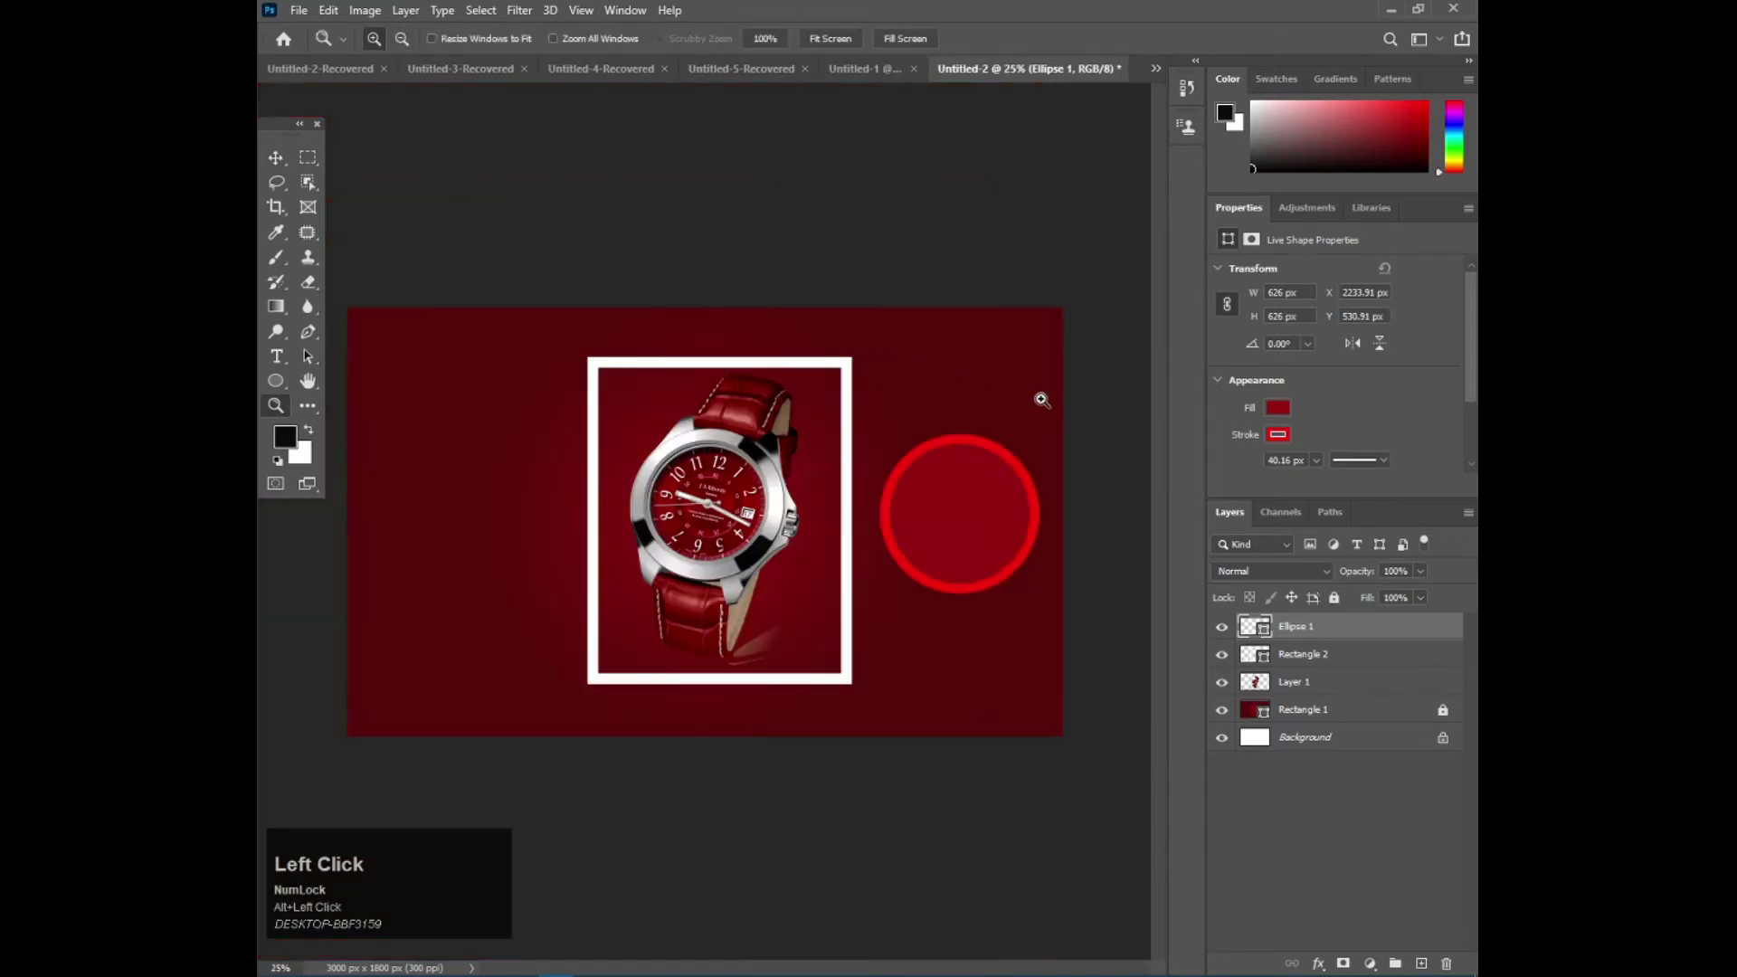
key("t")
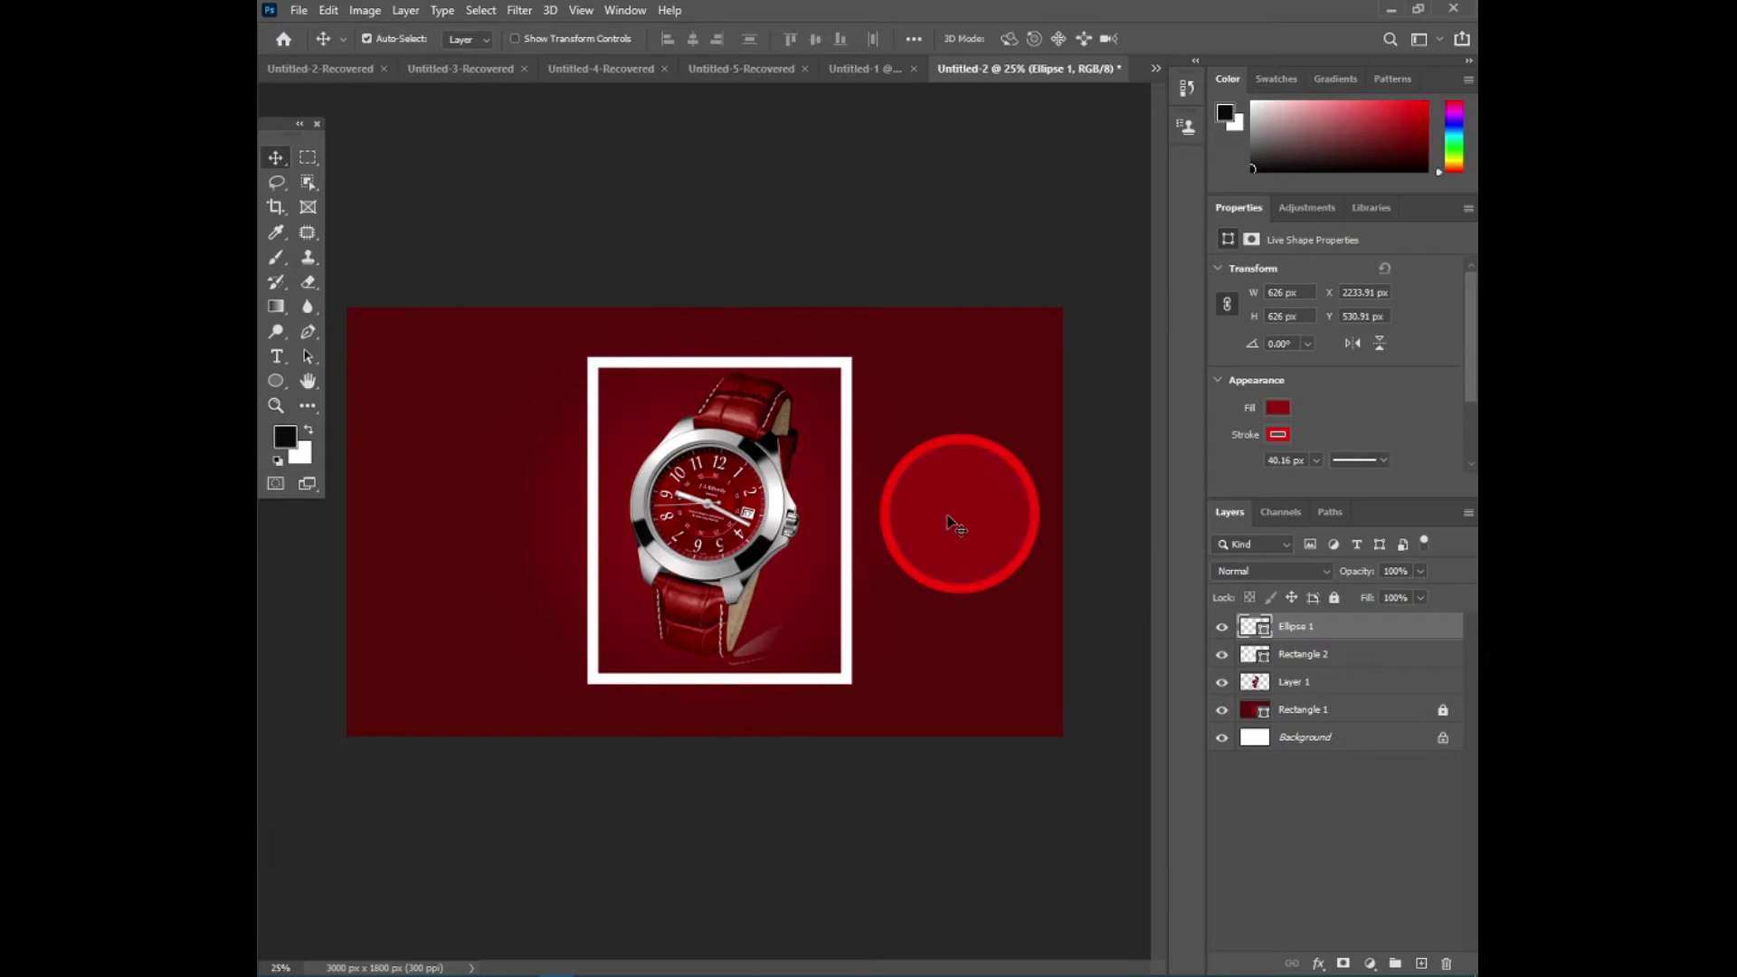
Add a white 50% text layer inside the red circle and resize it to fit
key("t")
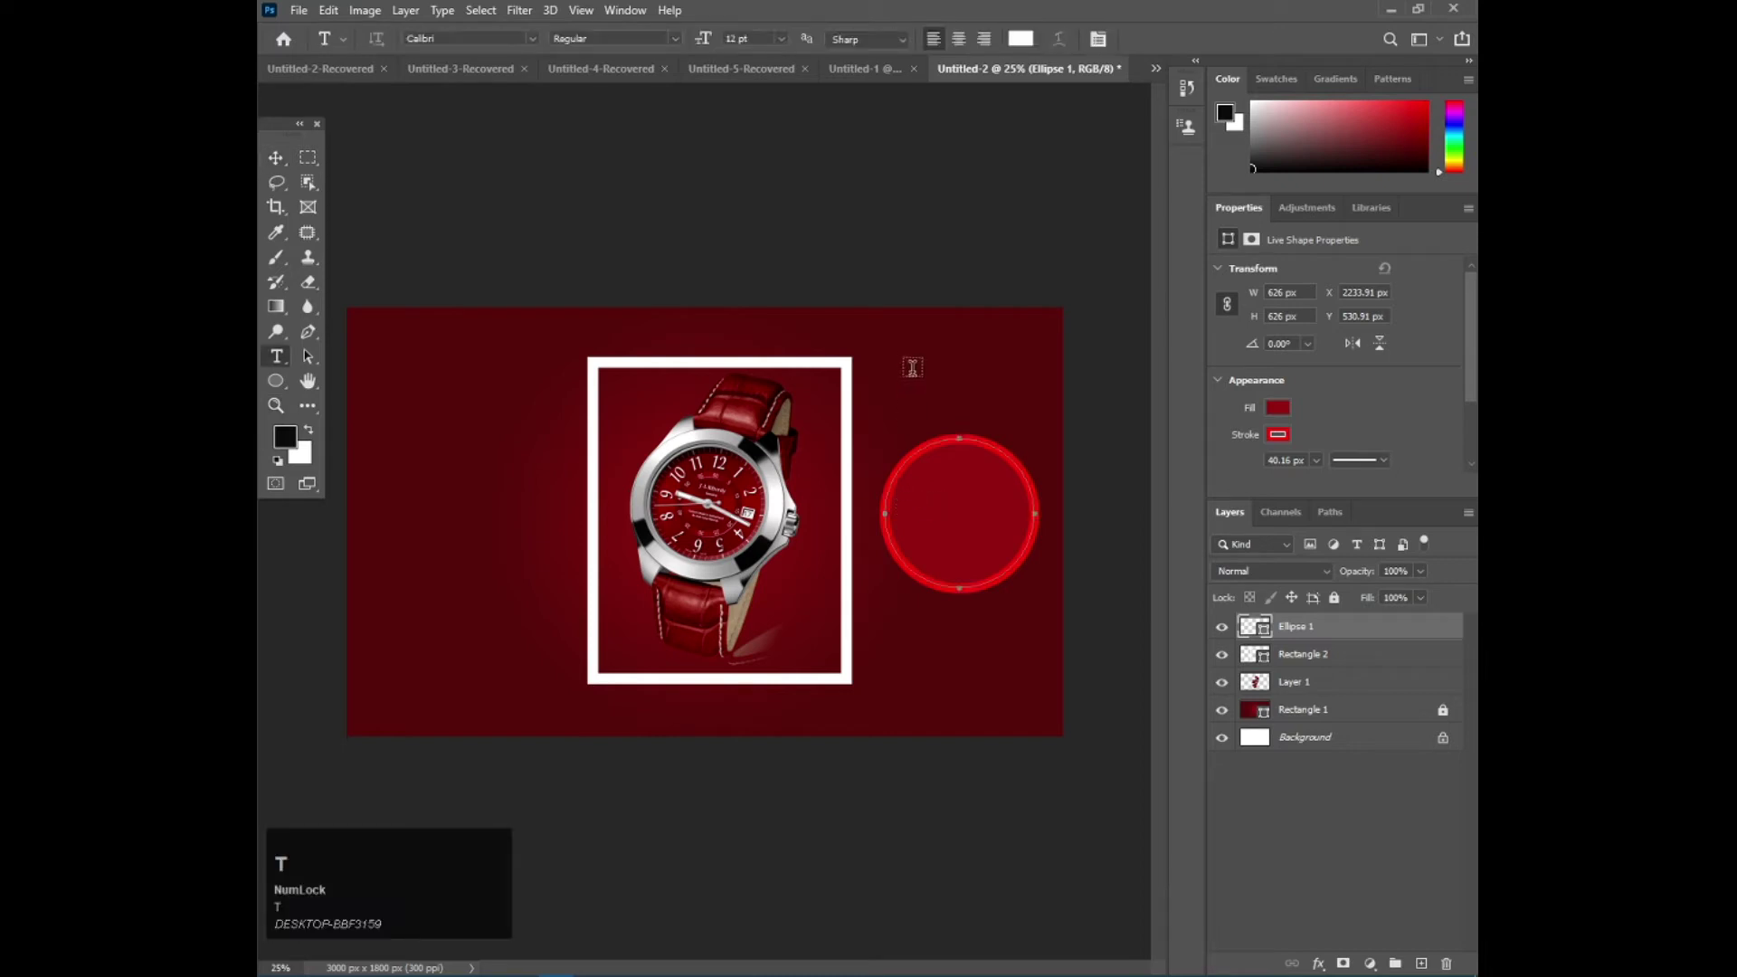
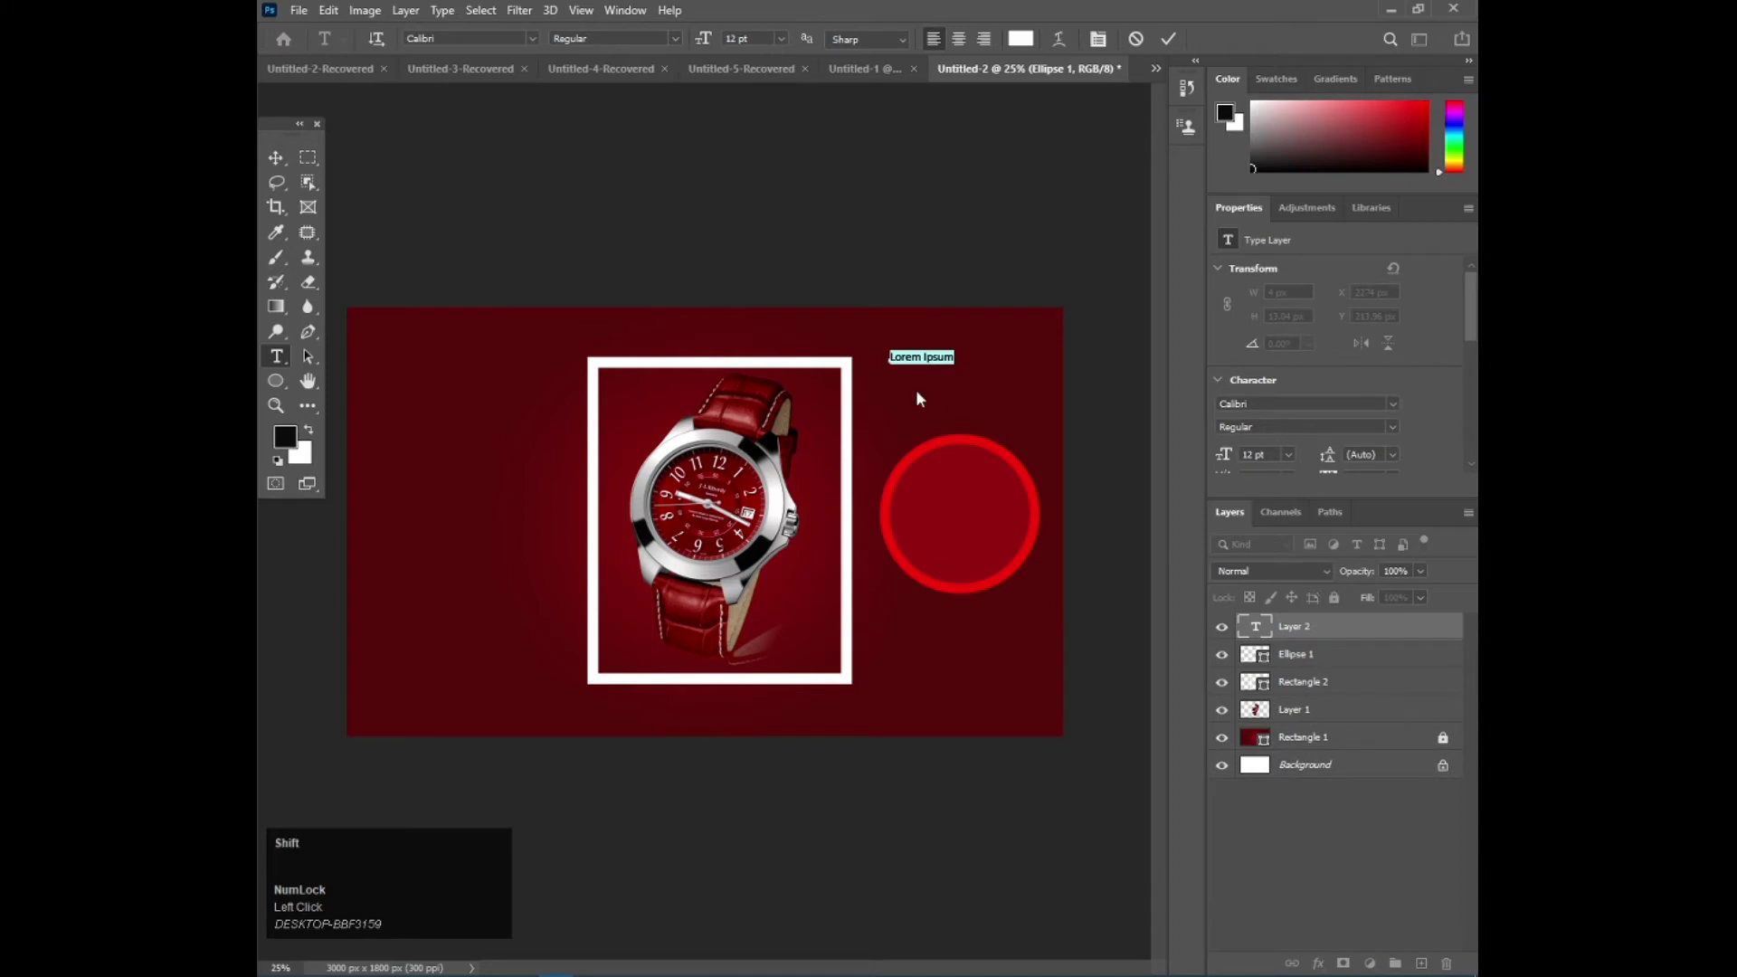
type("50")
key("shift+5")
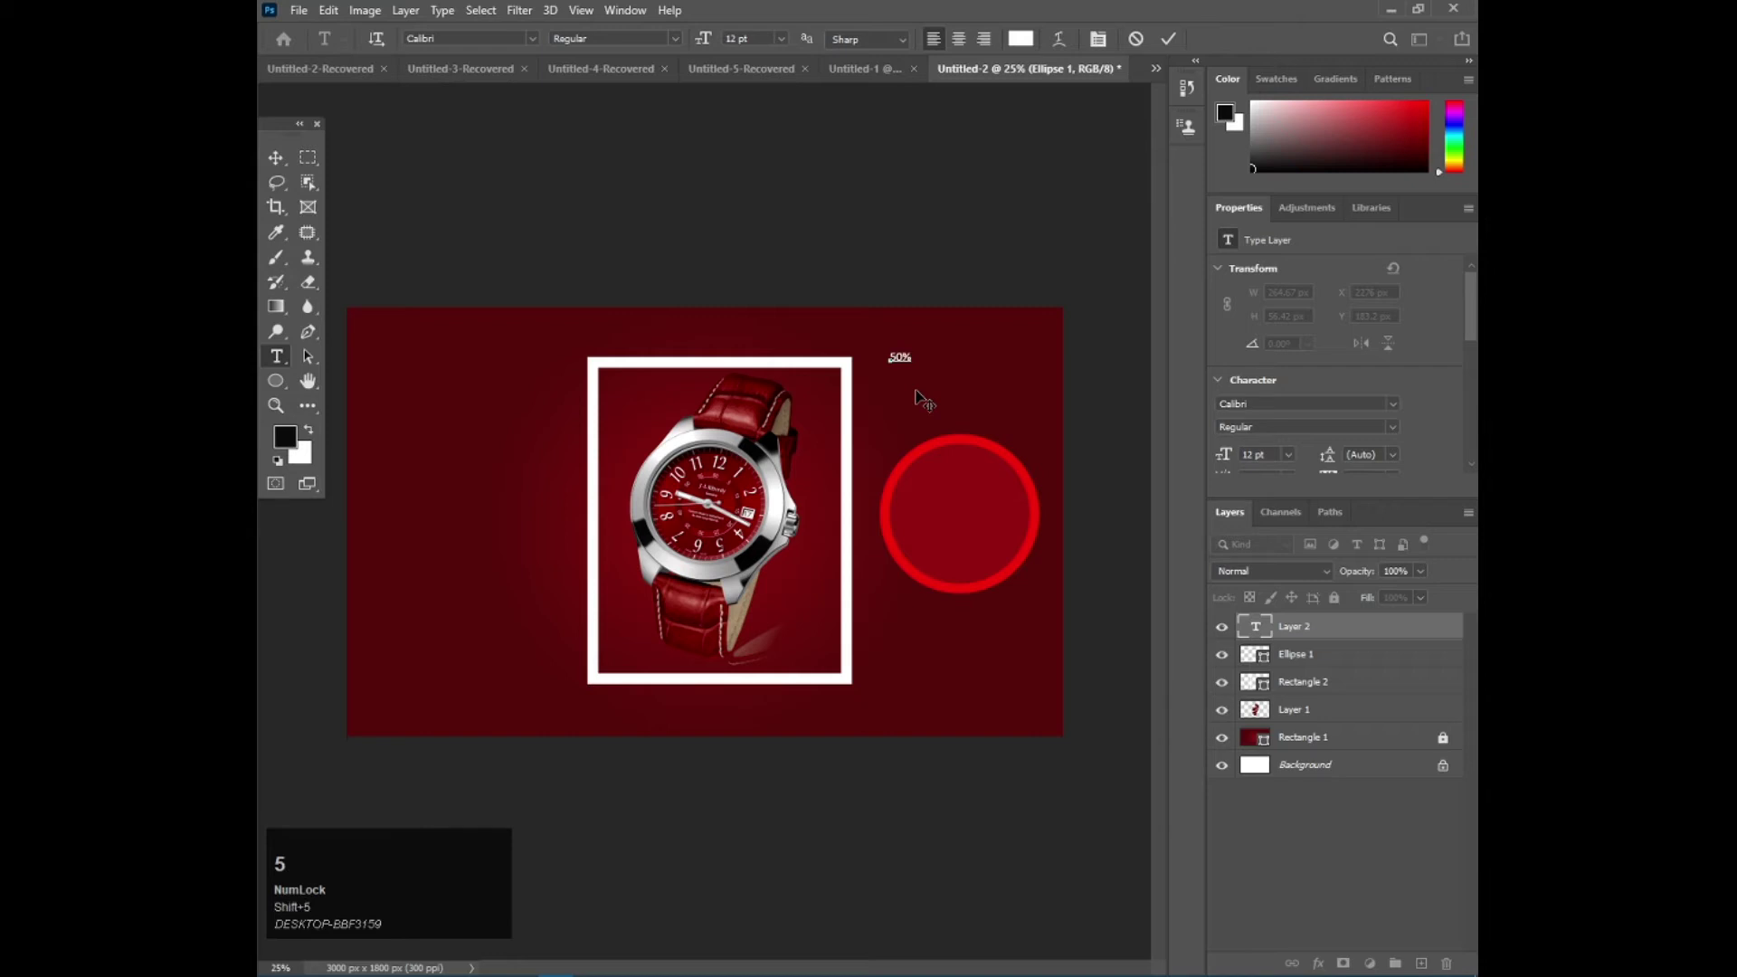
left_click(269, 164)
key("ctrl+t")
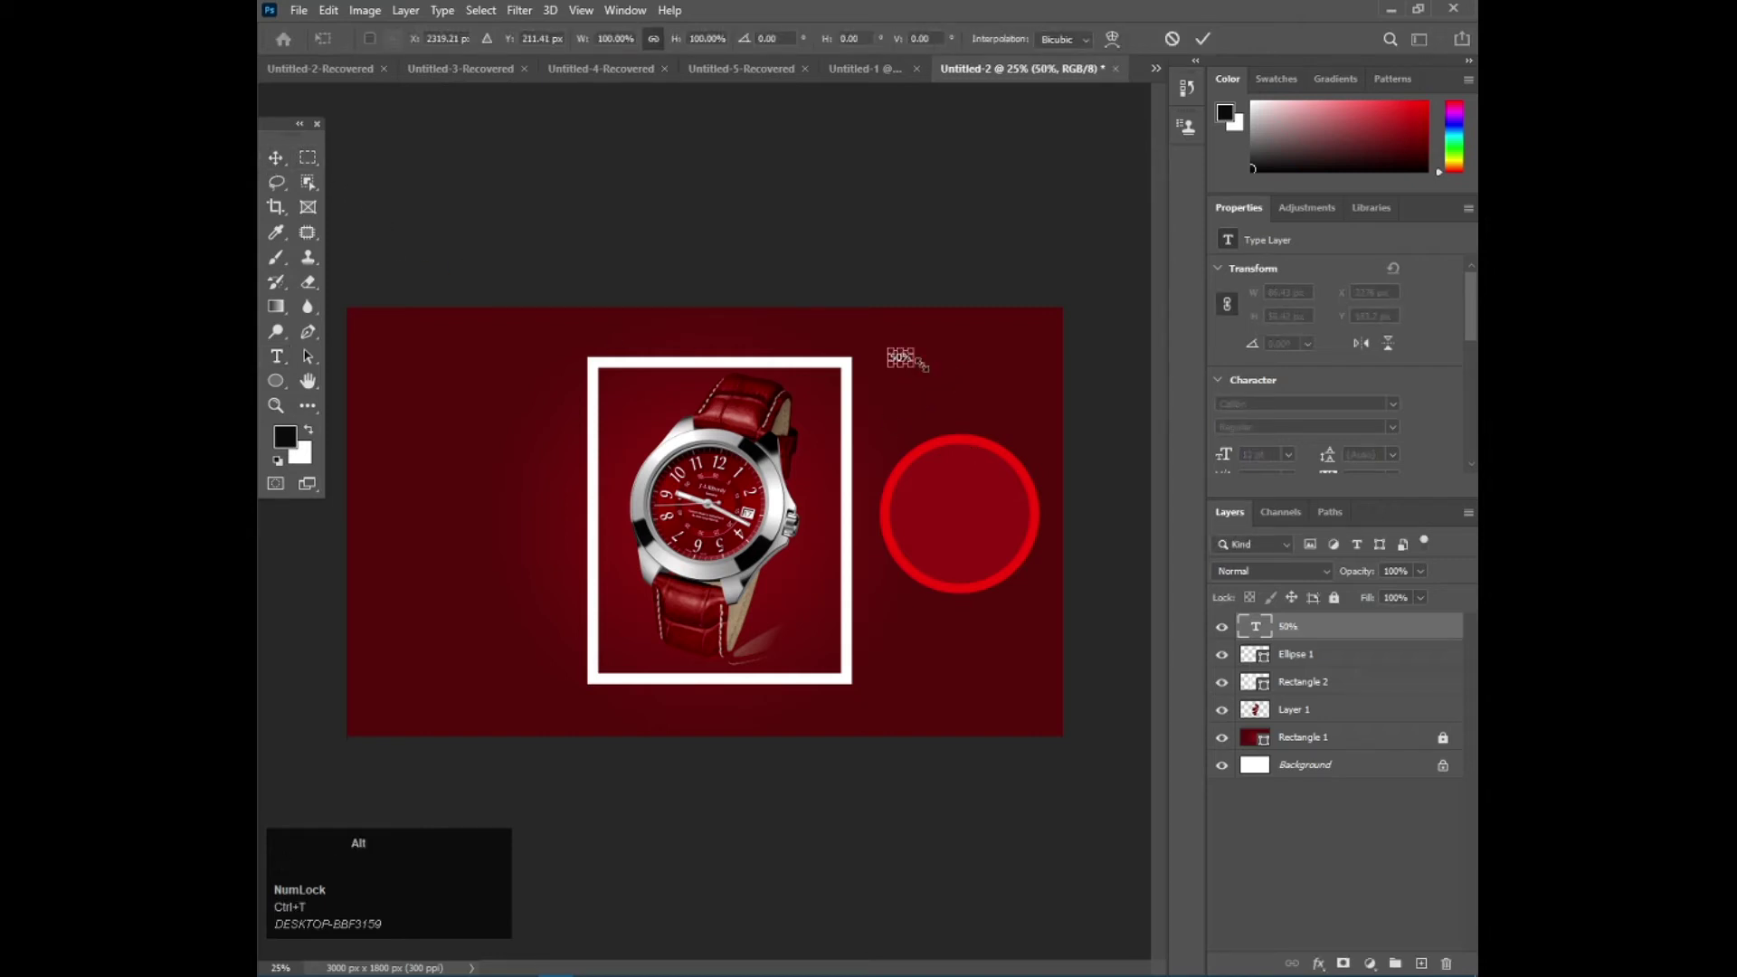
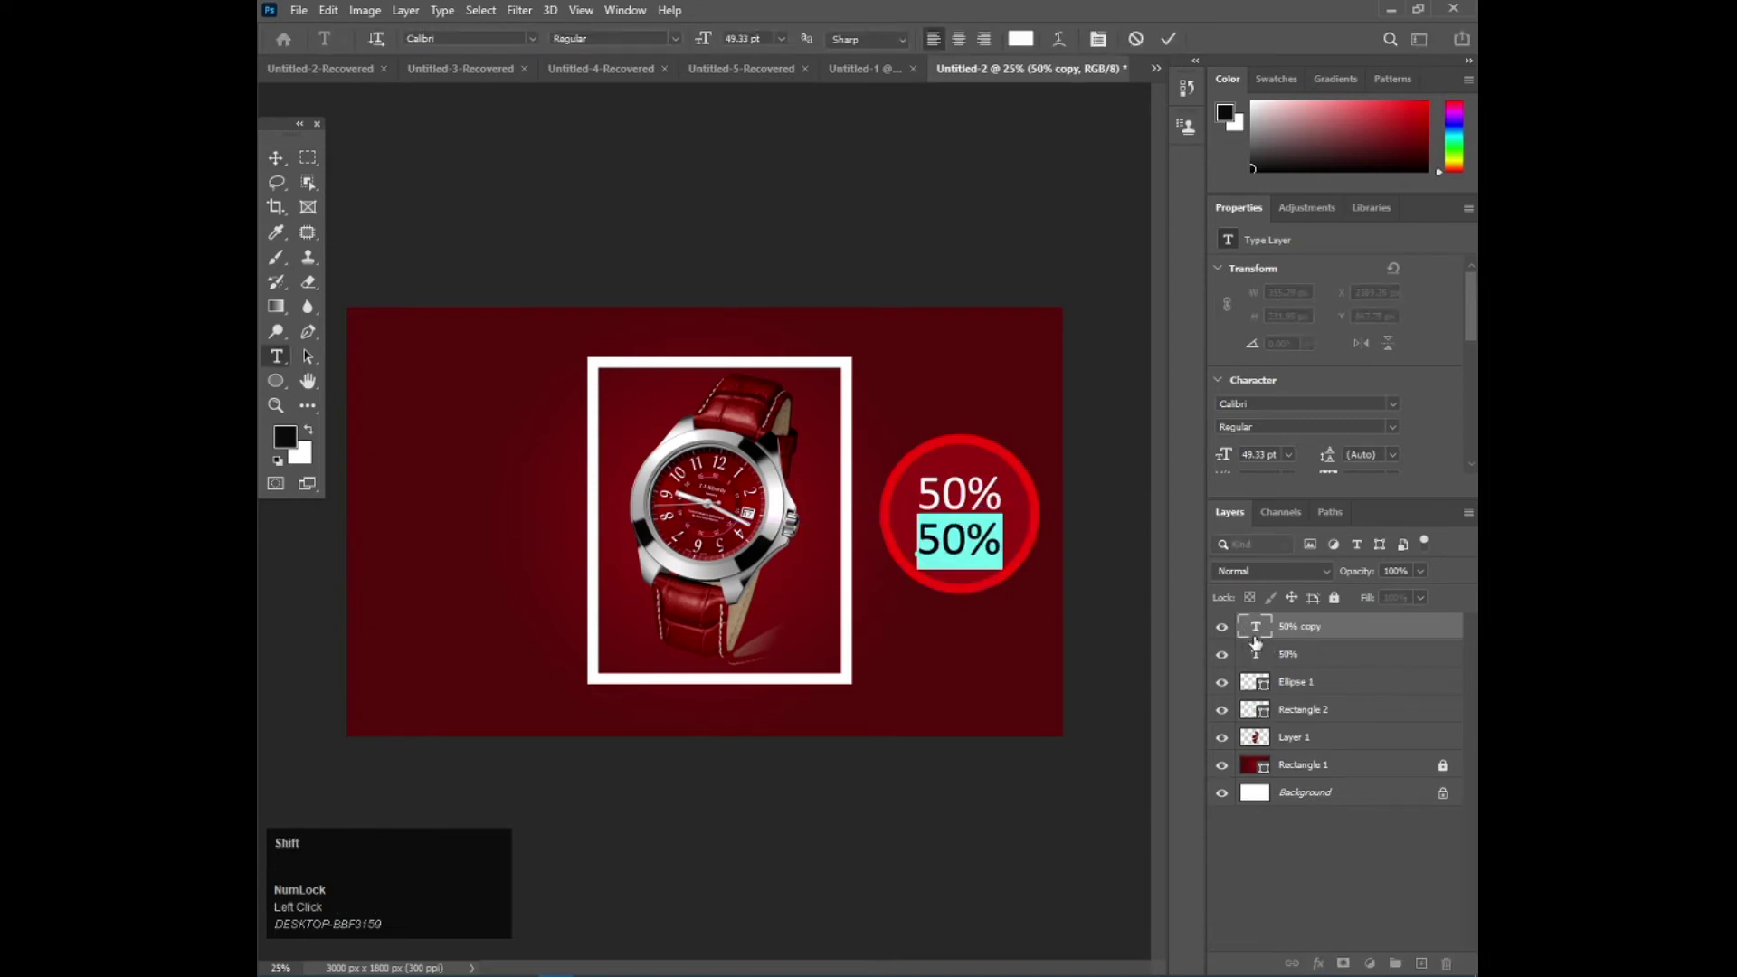
Edit the duplicated text layer to read OFF, stacked below 50% in the circle
key("shift+o")
key("shift+f")
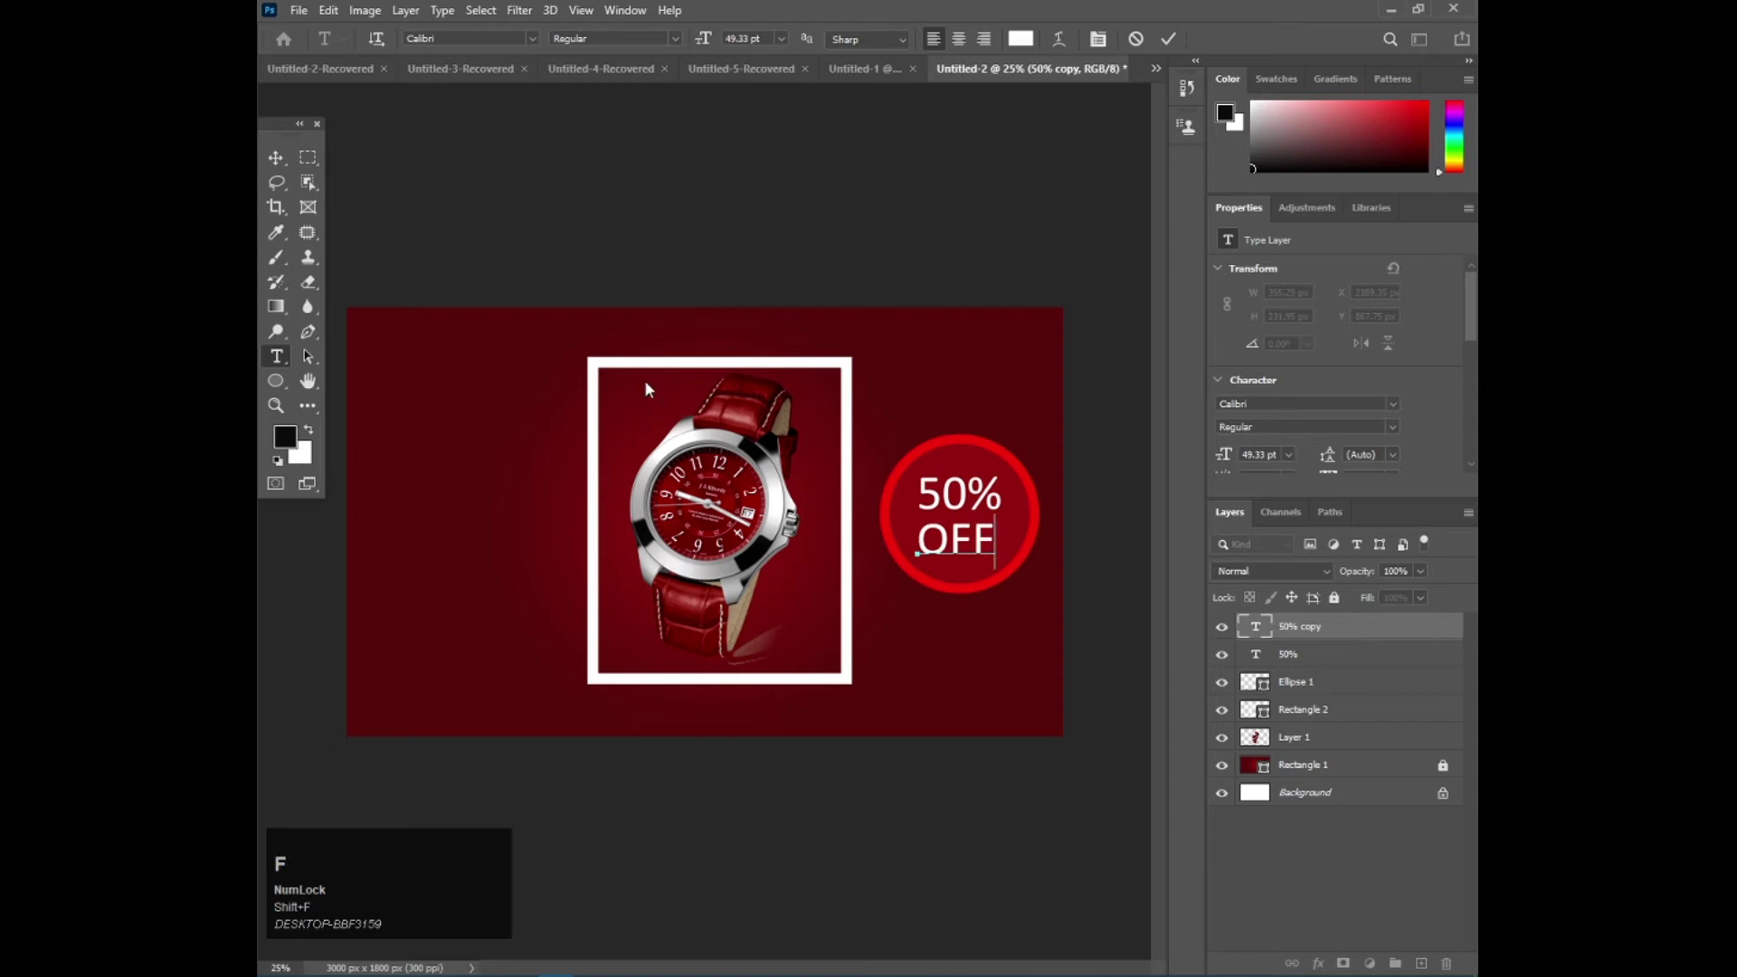
left_click(276, 162)
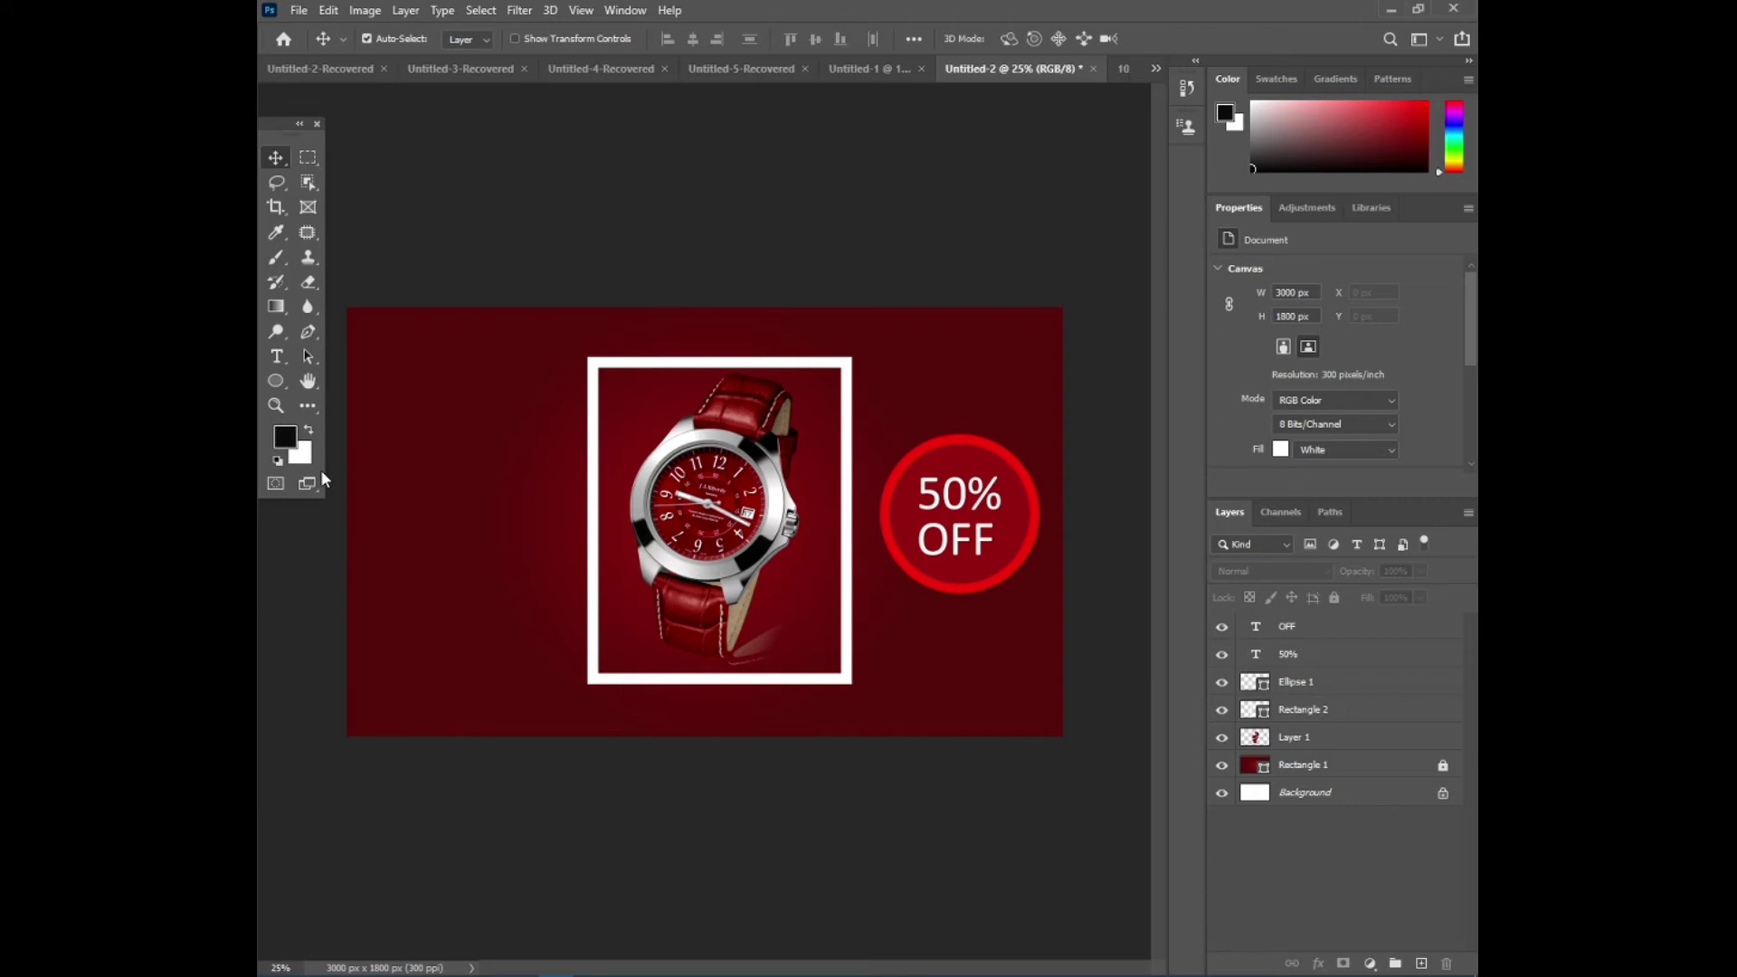
Add small white WATCH text at the banner's left side, undoing its accidental rotation
key("t")
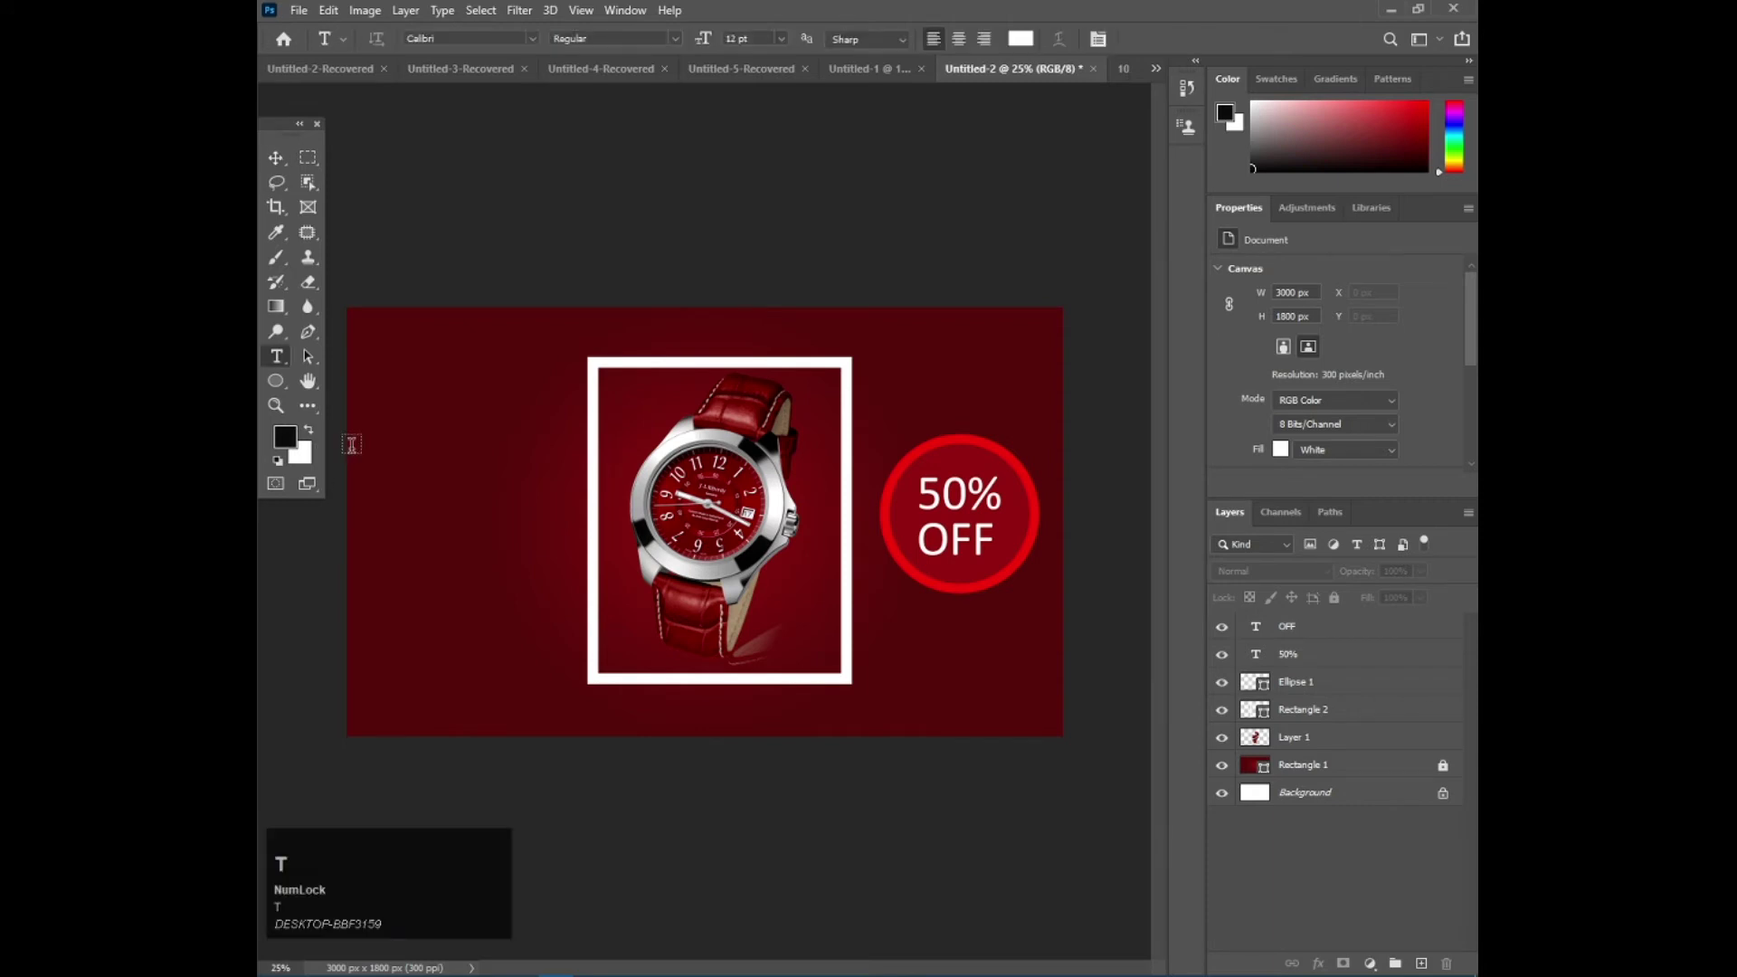
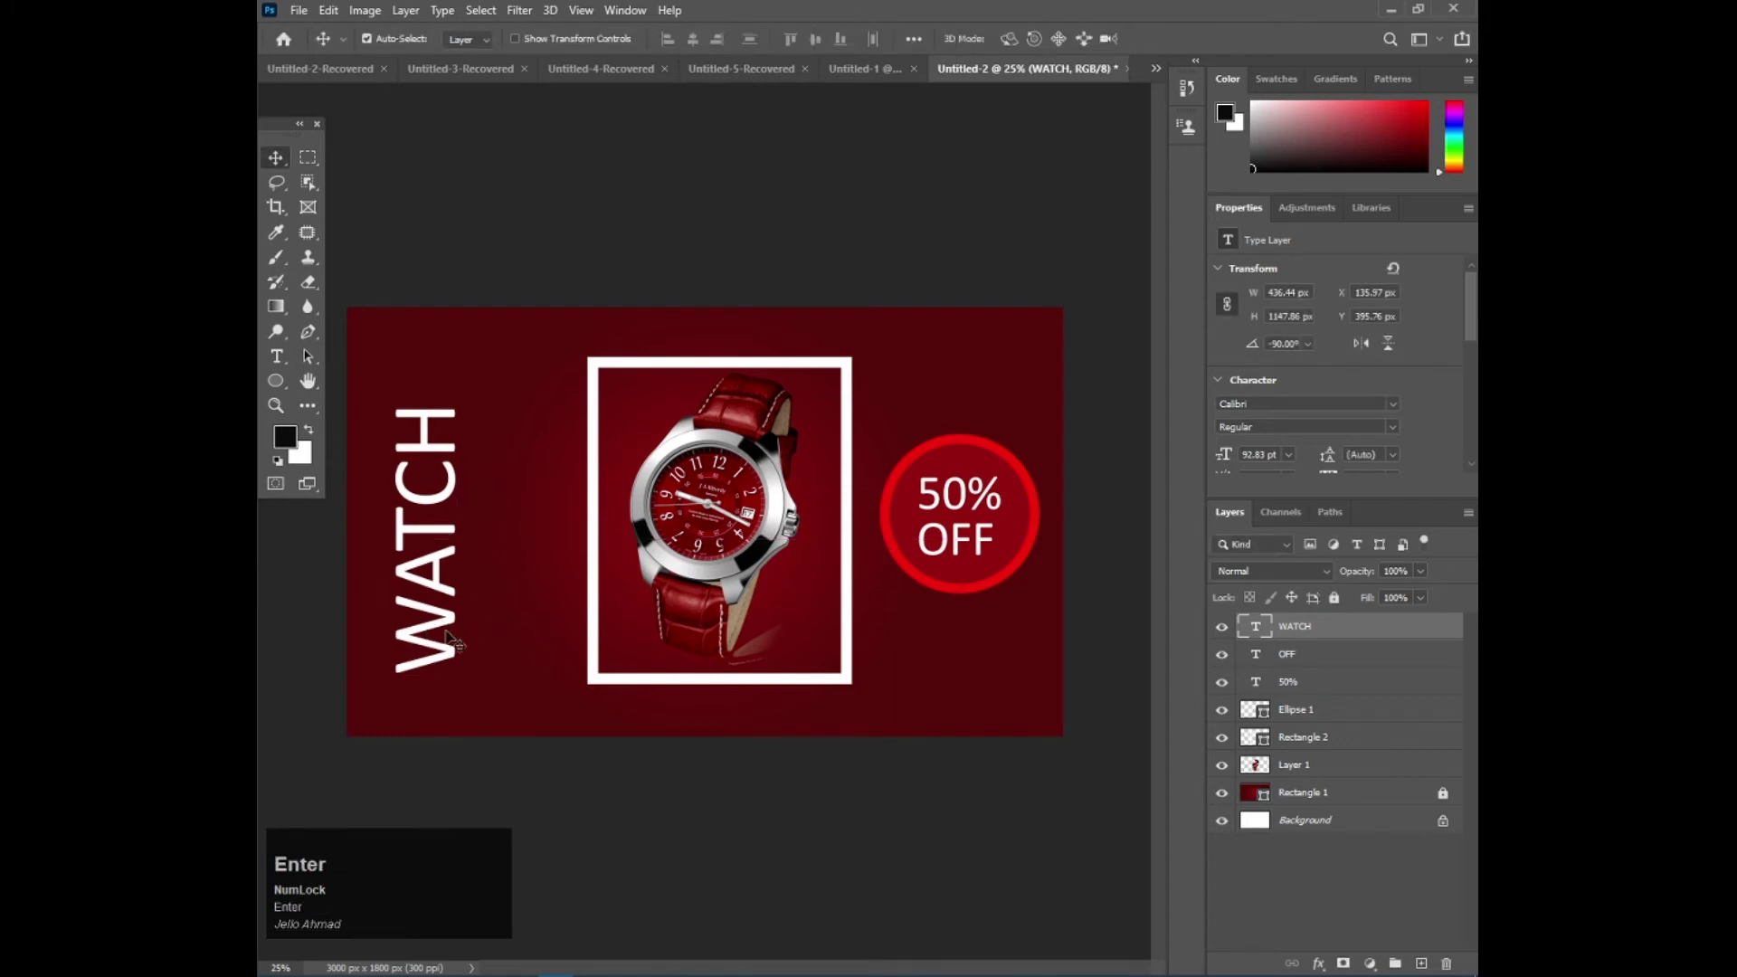
key("Return")
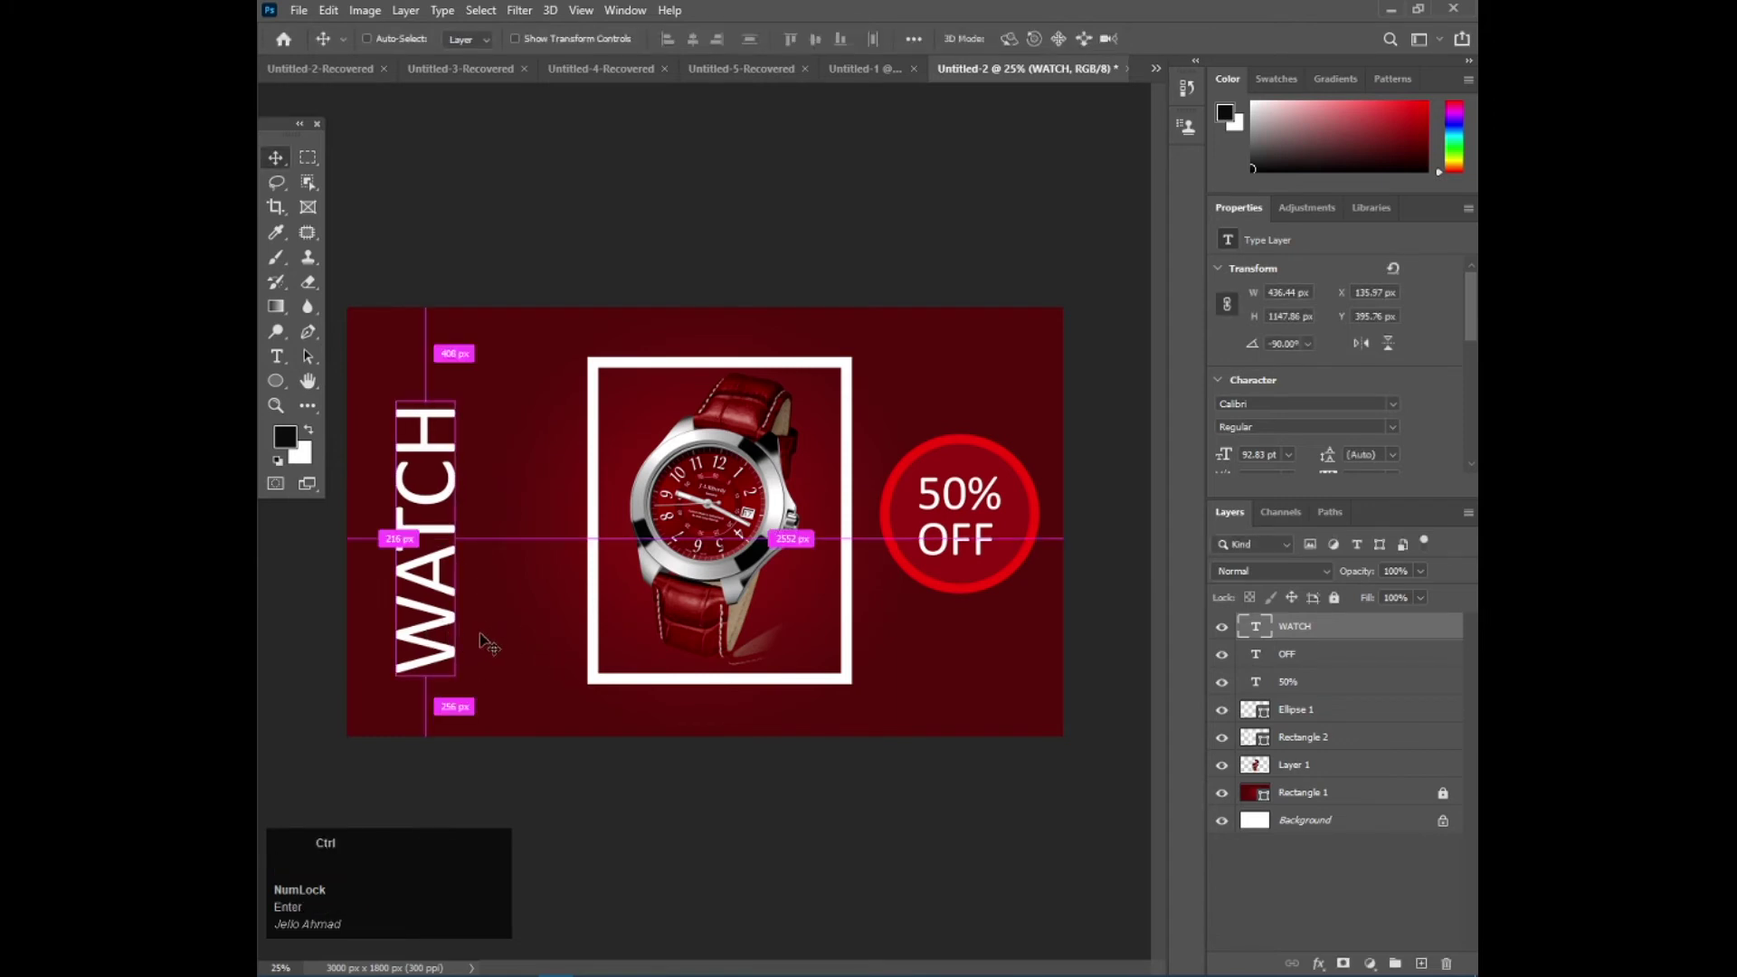
key("ctrl+z")
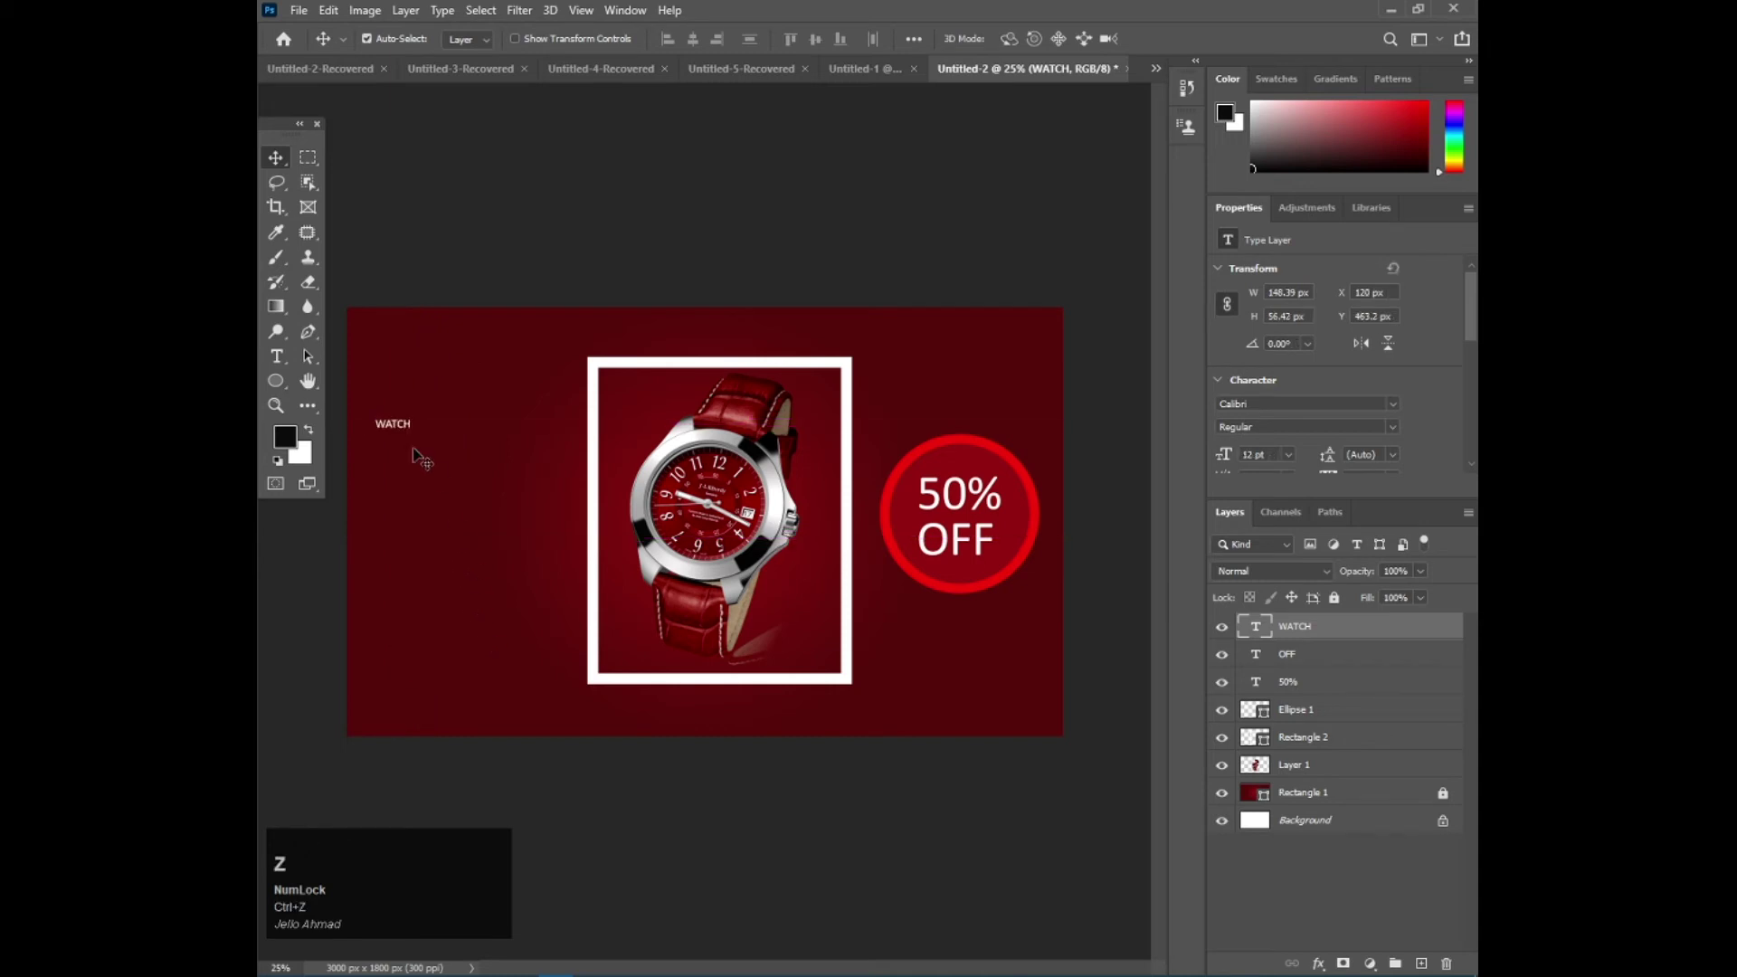
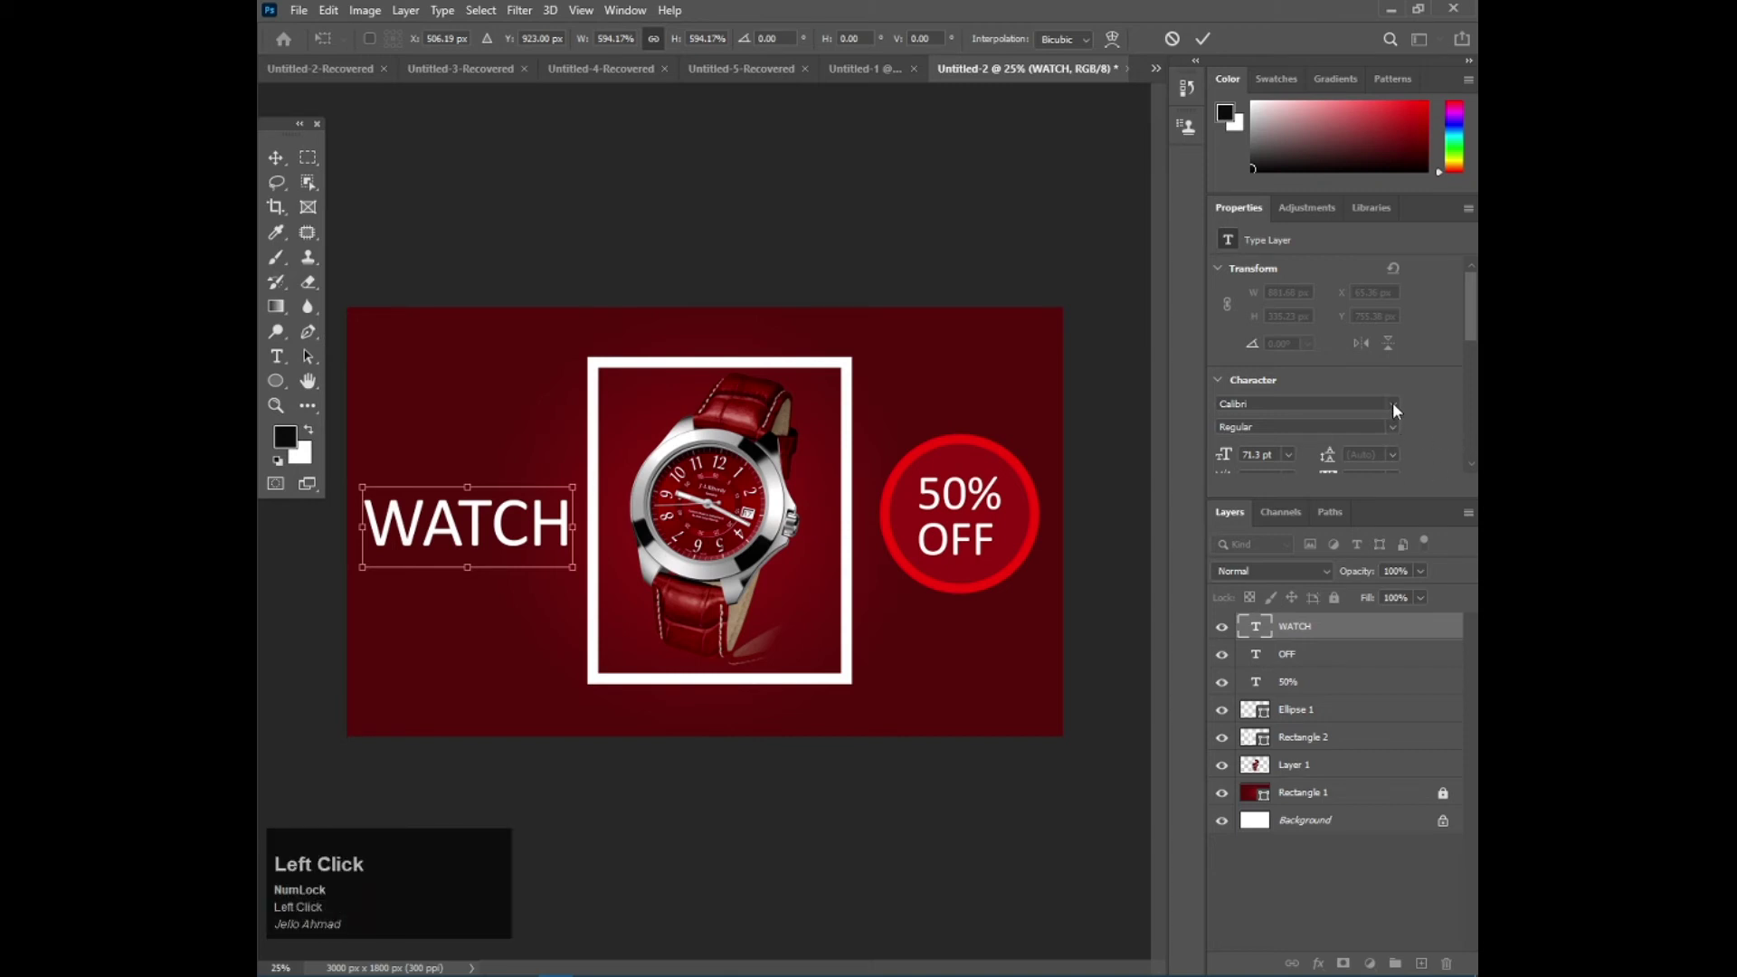
Scale WATCH up into a large title level with the watch frame on the left
key("Return")
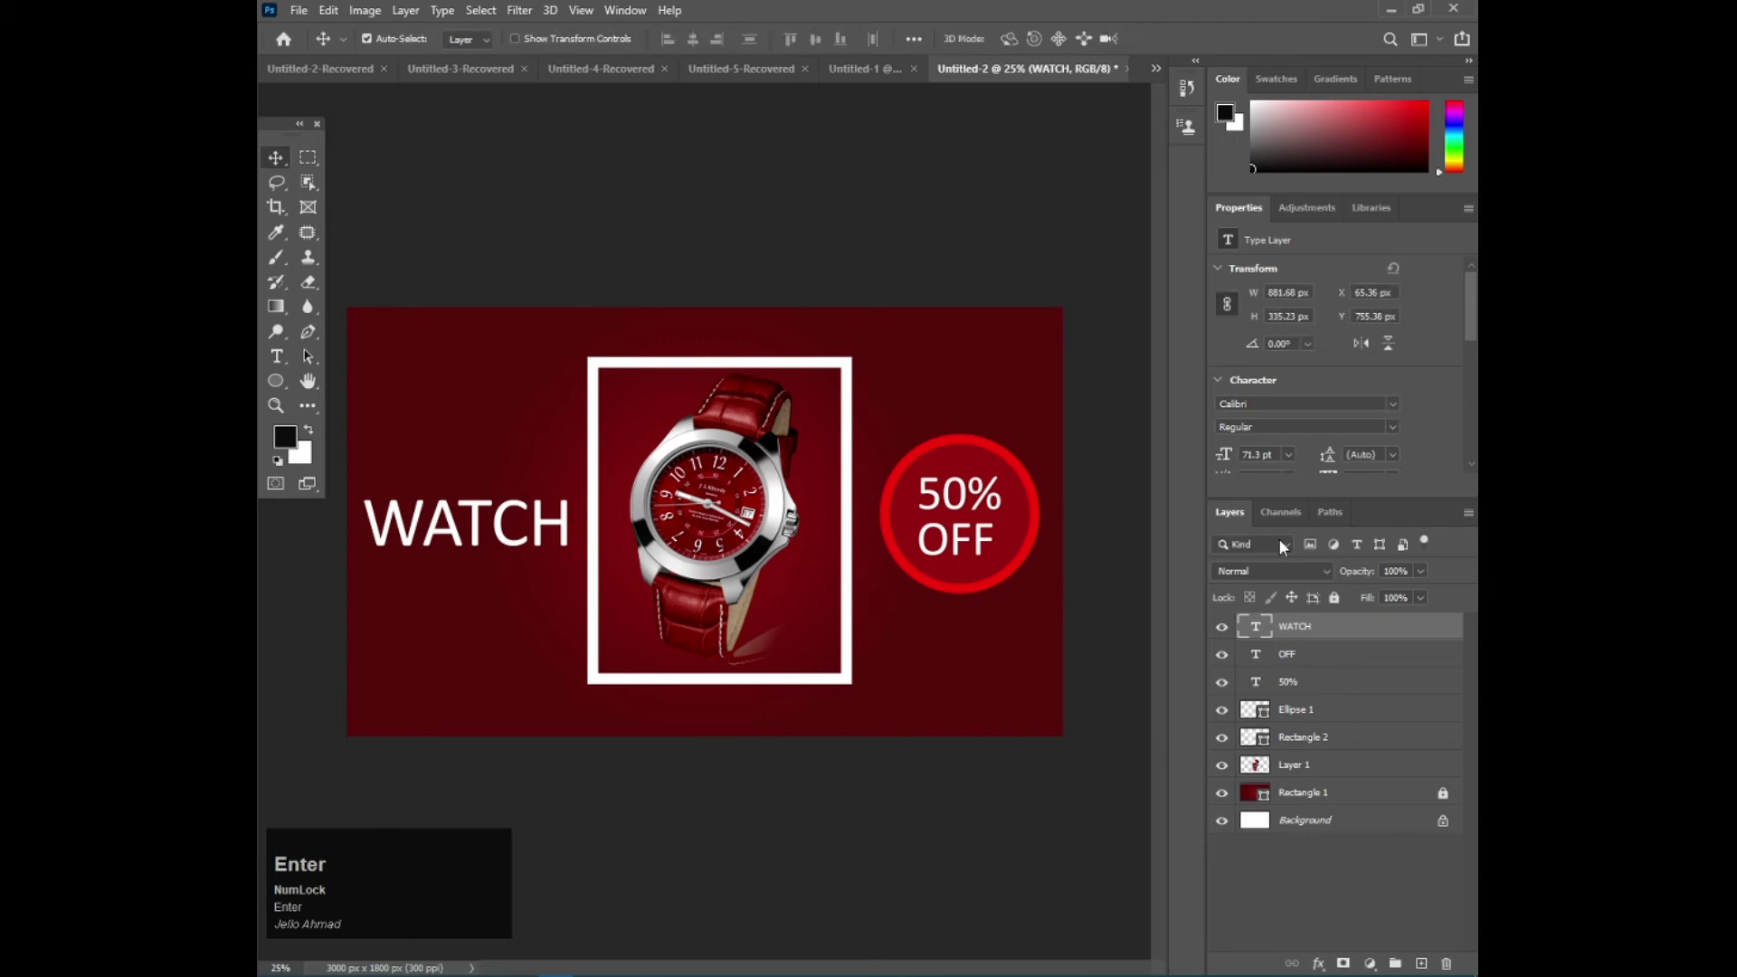
Set WATCH to Bold and scale it further so it stretches to the frame's left edge
left_click(1401, 433)
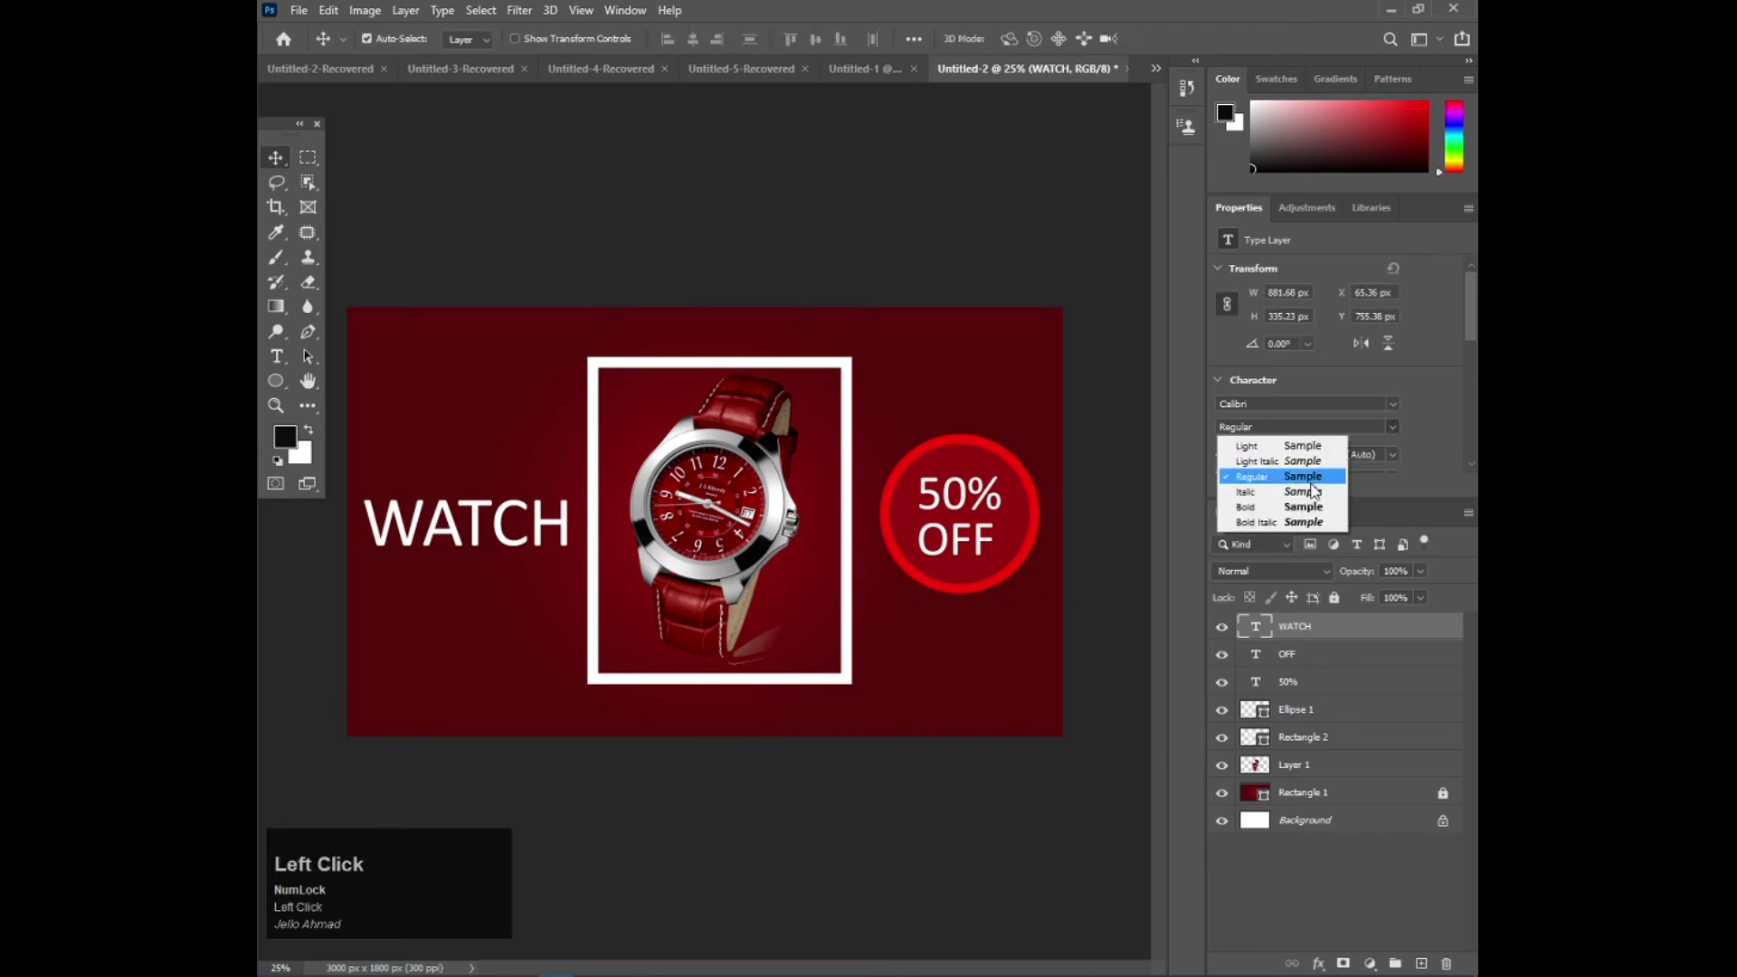
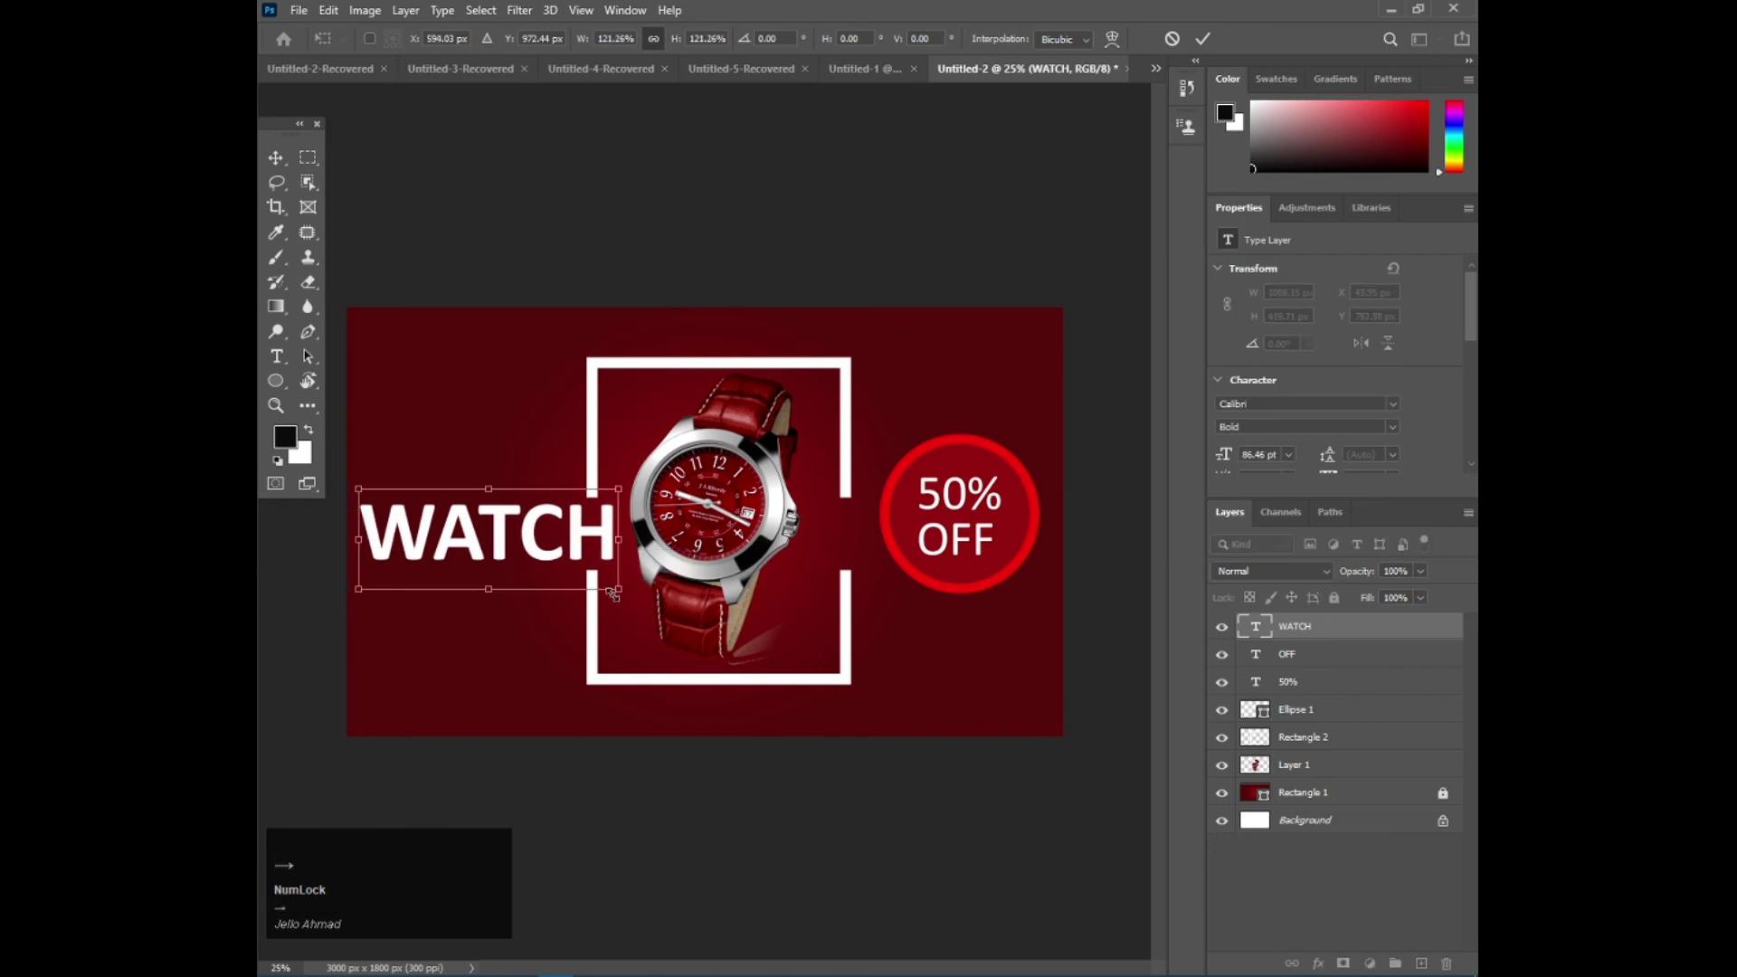
key("Return")
Place the embedded BUY NOW button image below the WATCH title and commit it
left_click(301, 28)
left_click(299, 7)
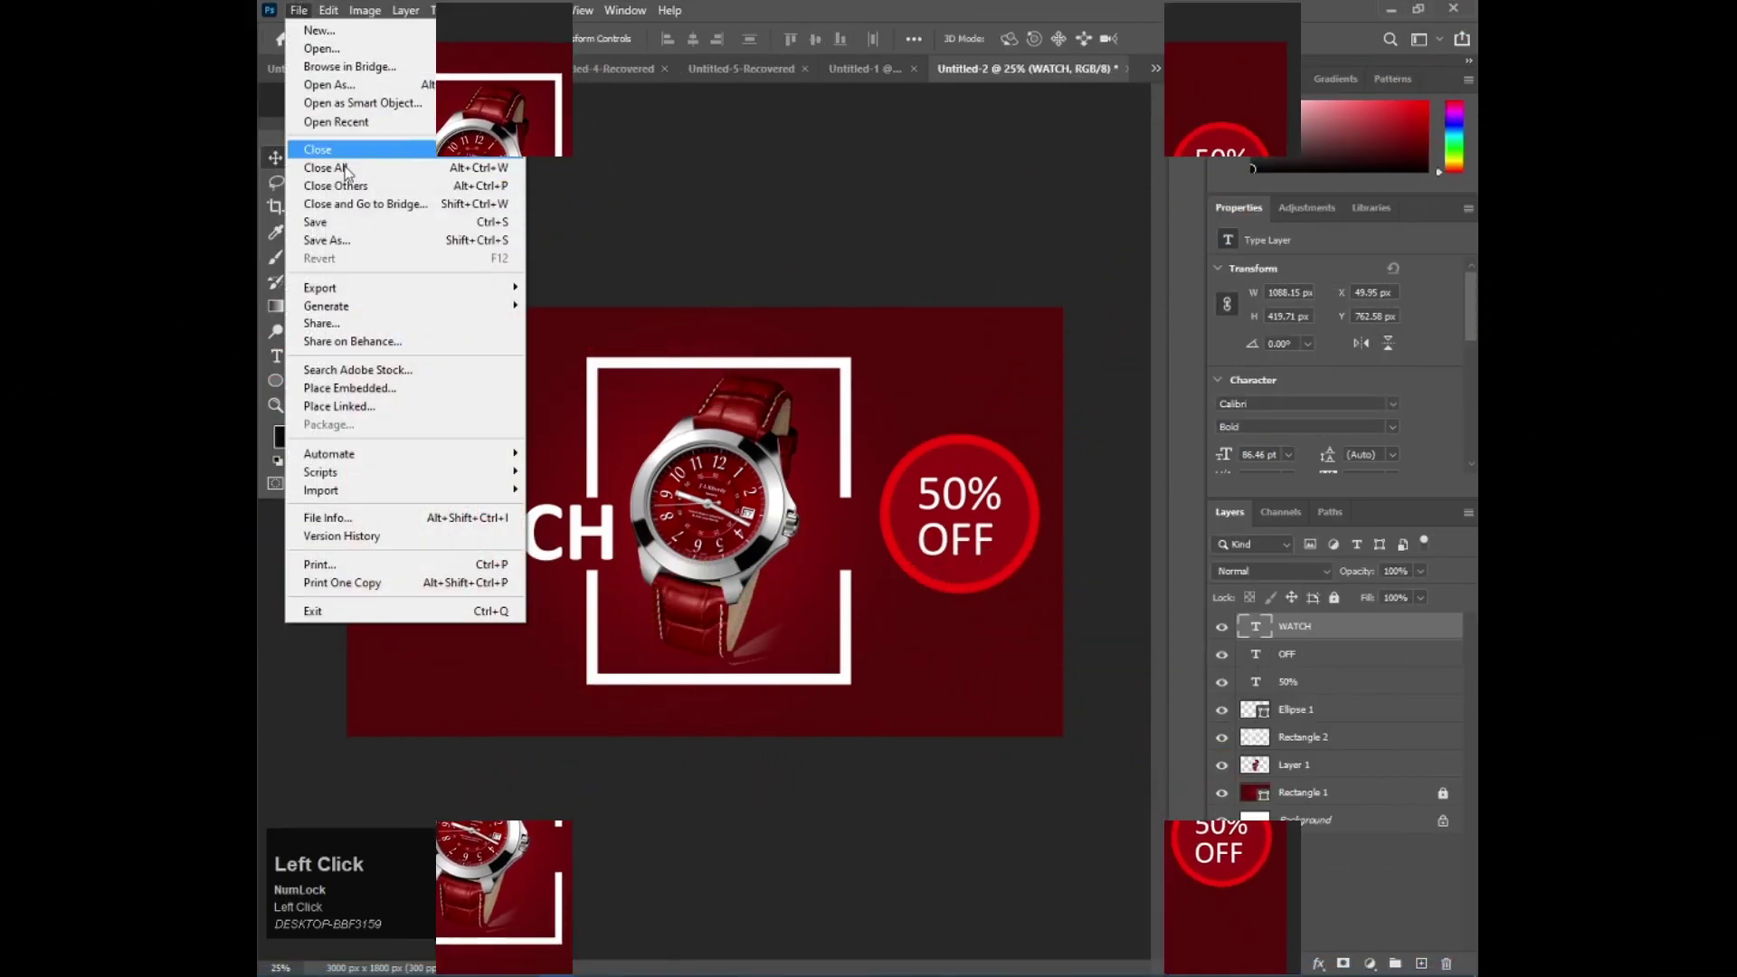
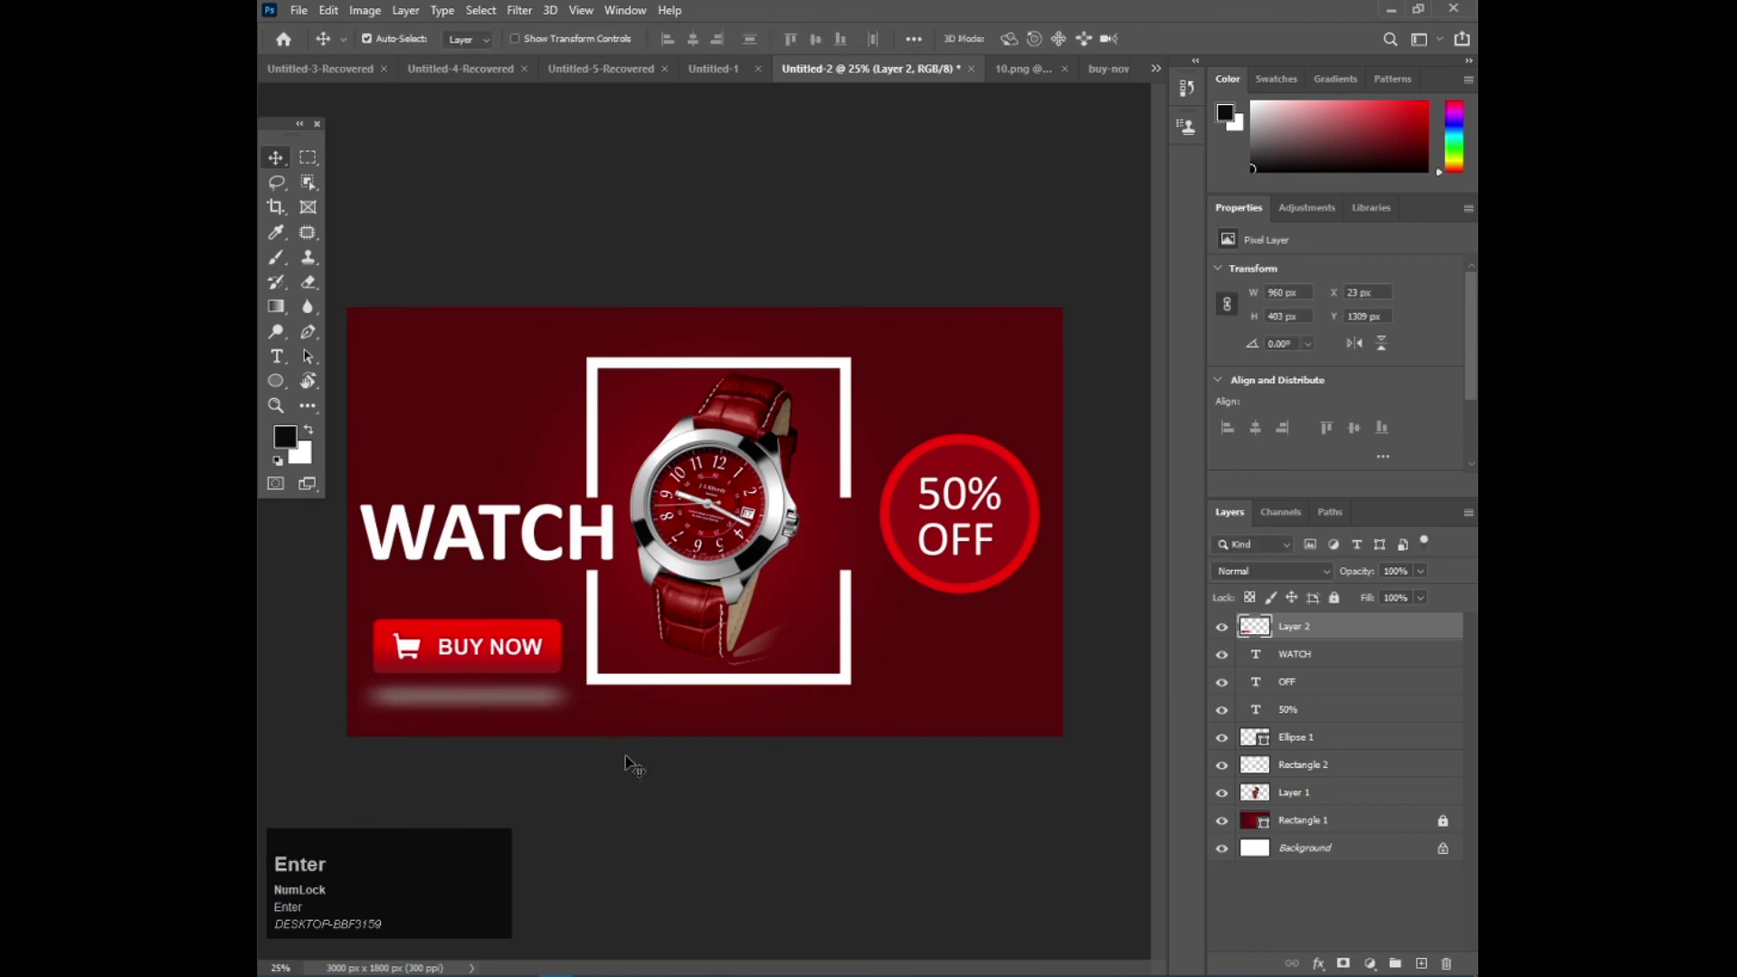
left_click(728, 833)
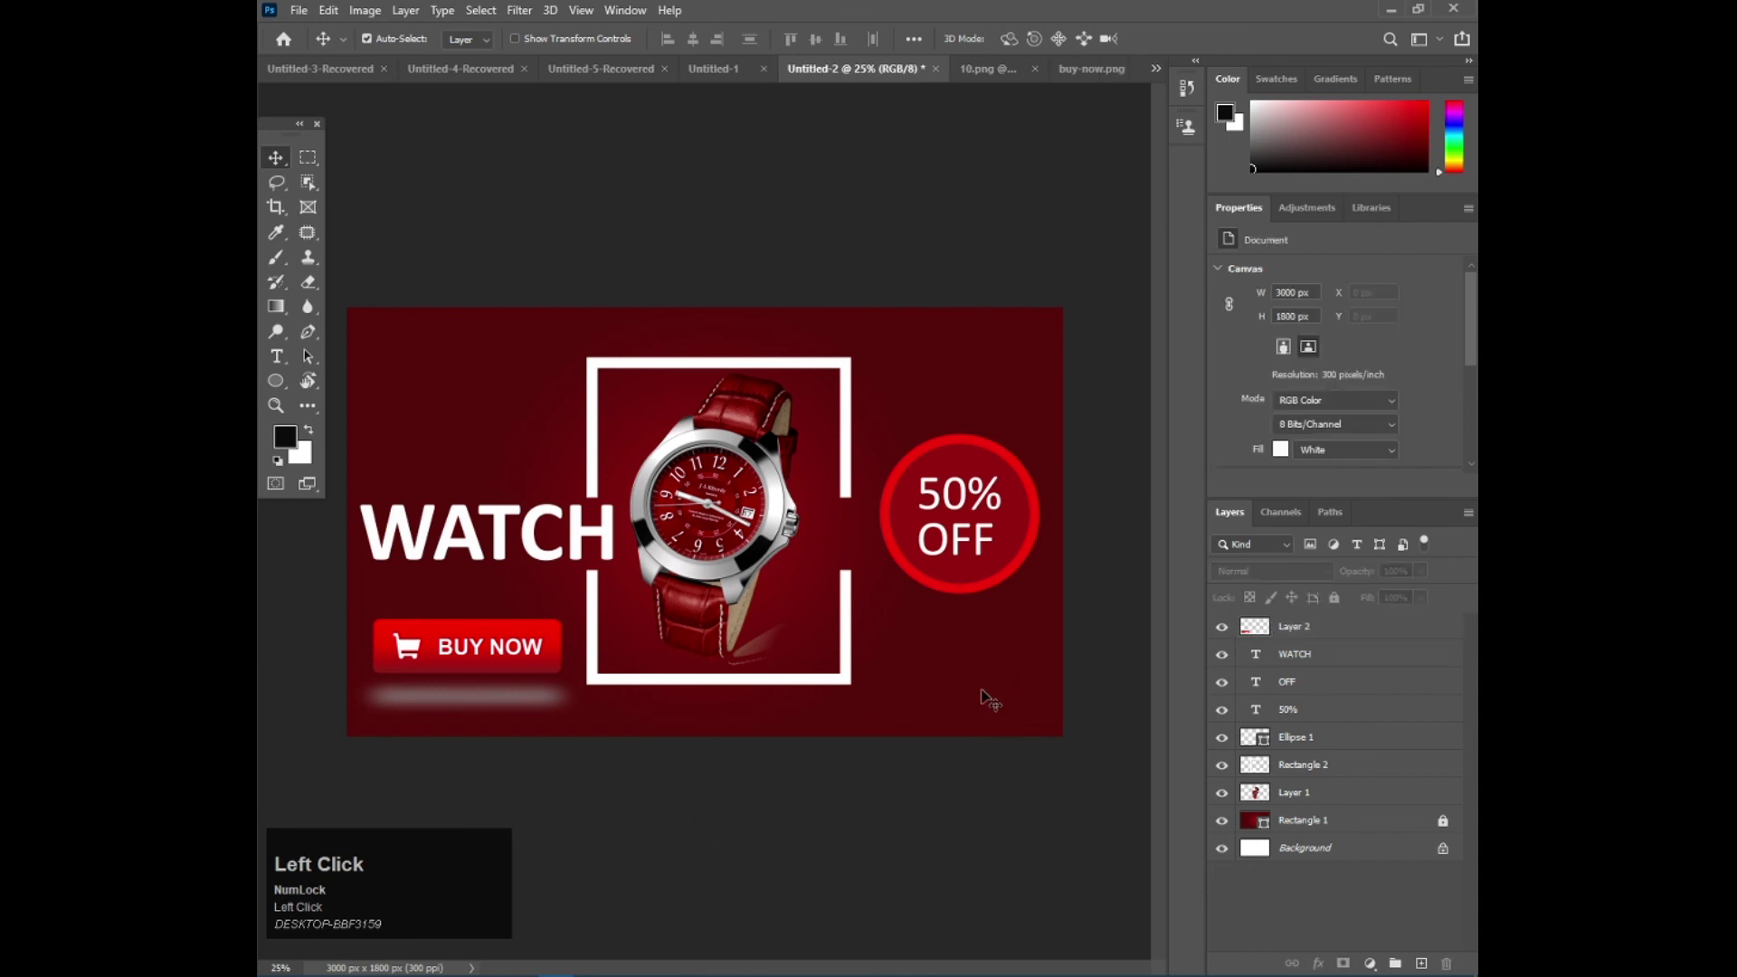